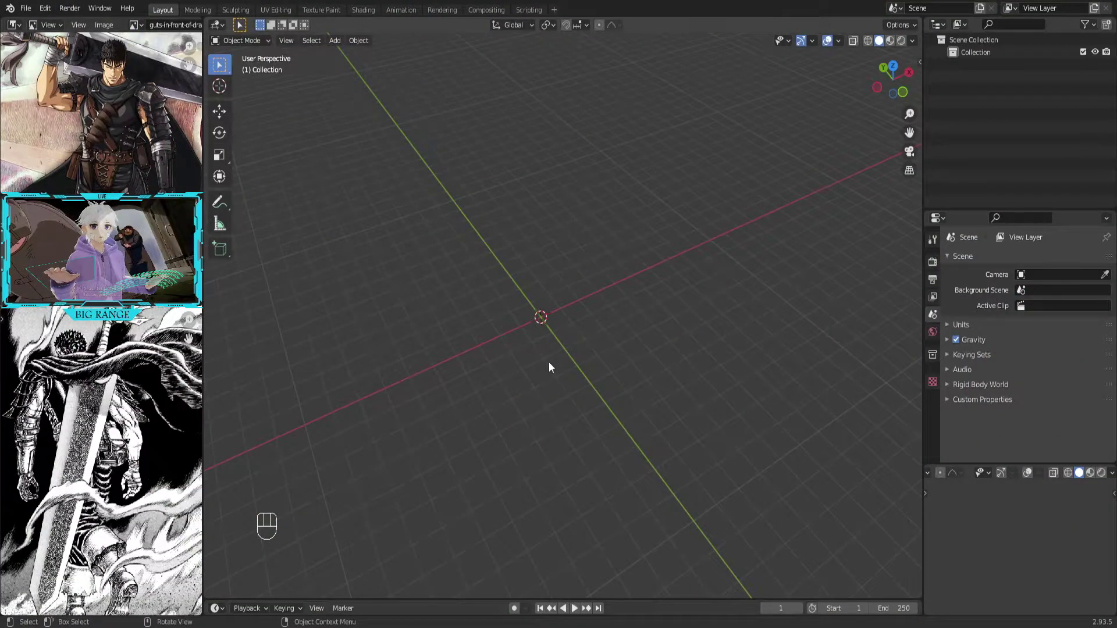
Add a cube and scale it along Y, X and Z into a long thin blade bar
{"action": "left_click_drag", "start_coordinate": [643, 392], "coordinate": [633, 374]}
{"action": "key", "text": "shift+a"}
{"action": "left_click_drag", "start_coordinate": [608, 363], "coordinate": [605, 377]}
{"action": "key", "text": "s"}
{"action": "key", "text": "y"}
{"action": "key", "text": "g"}
{"action": "key", "text": "y"}
{"action": "key", "text": "s"}
{"action": "key", "text": "x"}
{"action": "key", "text": "s"}
{"action": "key", "text": "z"}
Add two lengthwise loop cuts along the bar and open its modifier settings for subdivision
{"action": "key", "text": "Tab"}
{"action": "key", "text": "ctrl+r"}
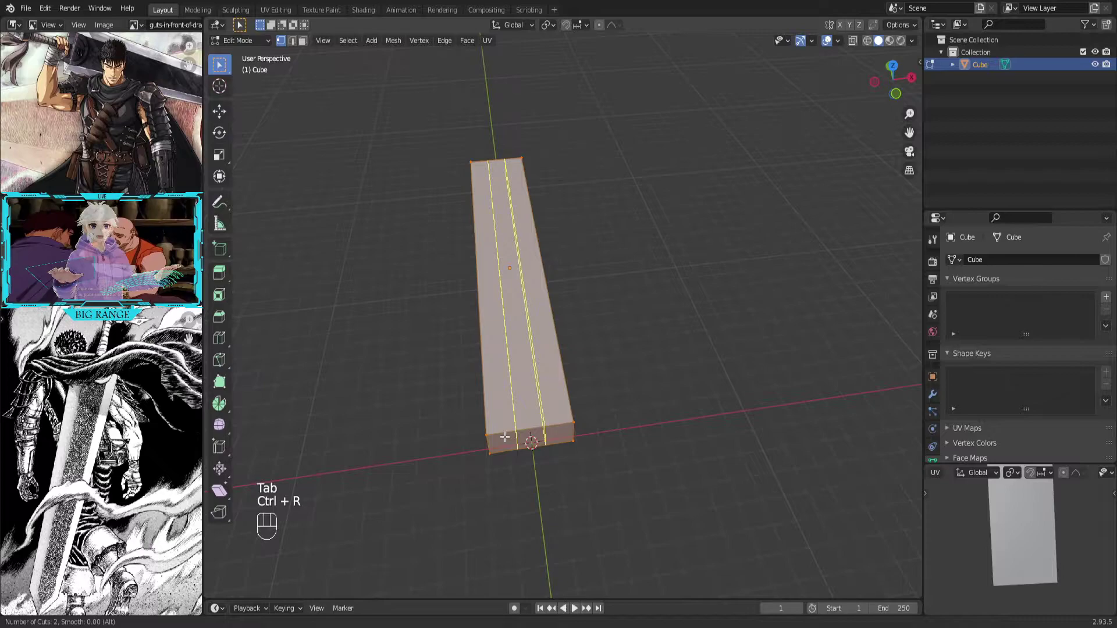
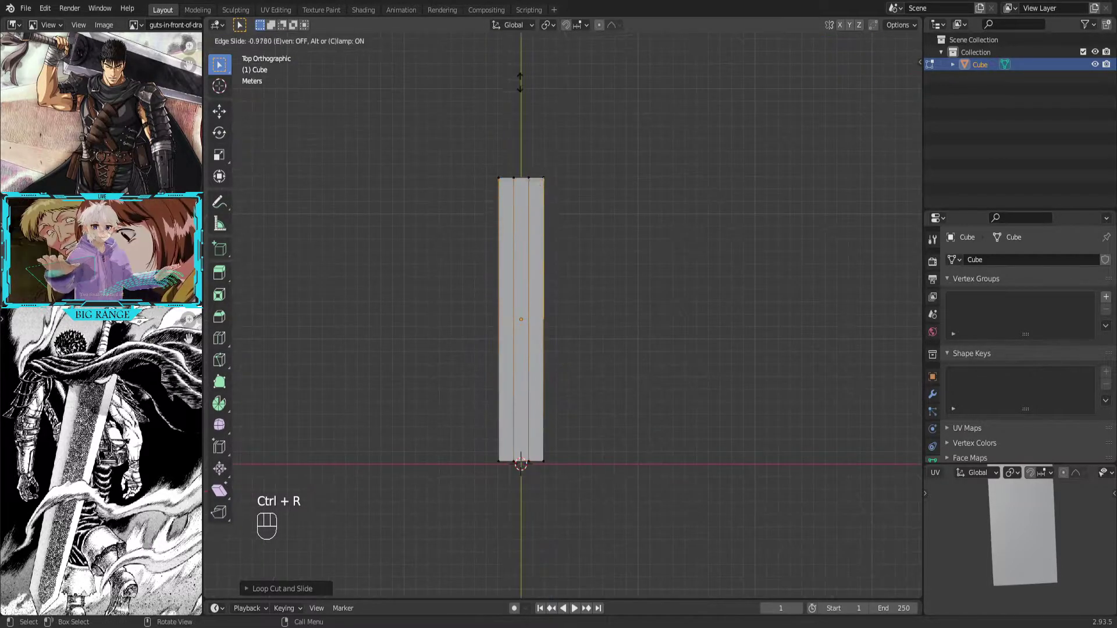
{"action": "double_click", "coordinate": [938, 398]}
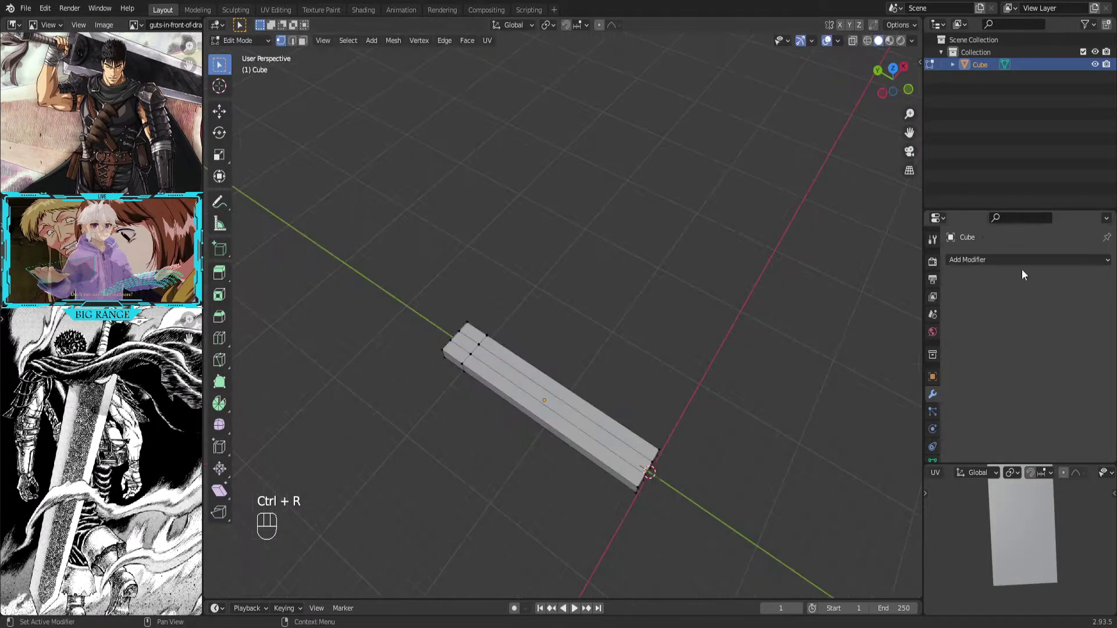
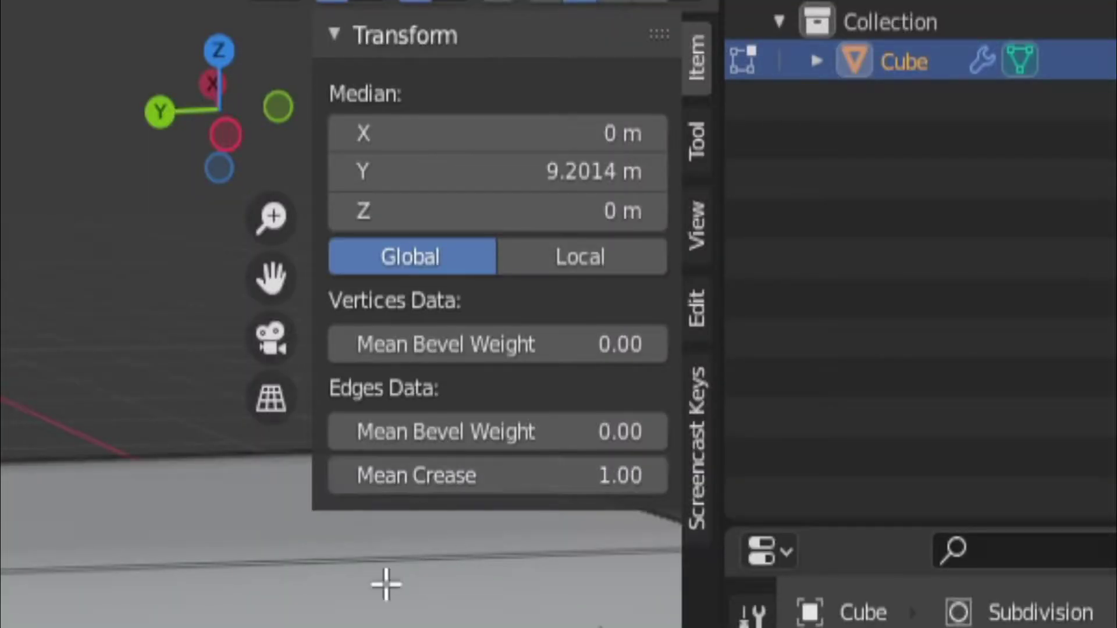
Shape the blade's end into a pointed, ridged tip in Edit Mode
{"action": "key", "text": "Tab"}
{"action": "left_click_drag", "start_coordinate": [703, 420], "coordinate": [661, 414]}
{"action": "left_click_drag", "start_coordinate": [642, 407], "coordinate": [617, 423]}
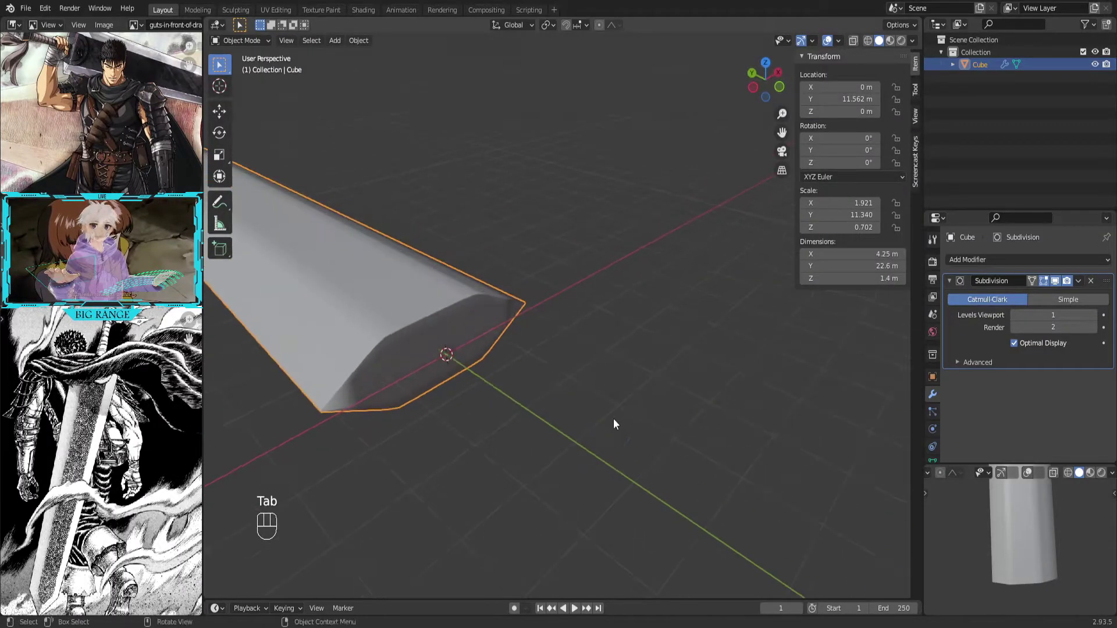
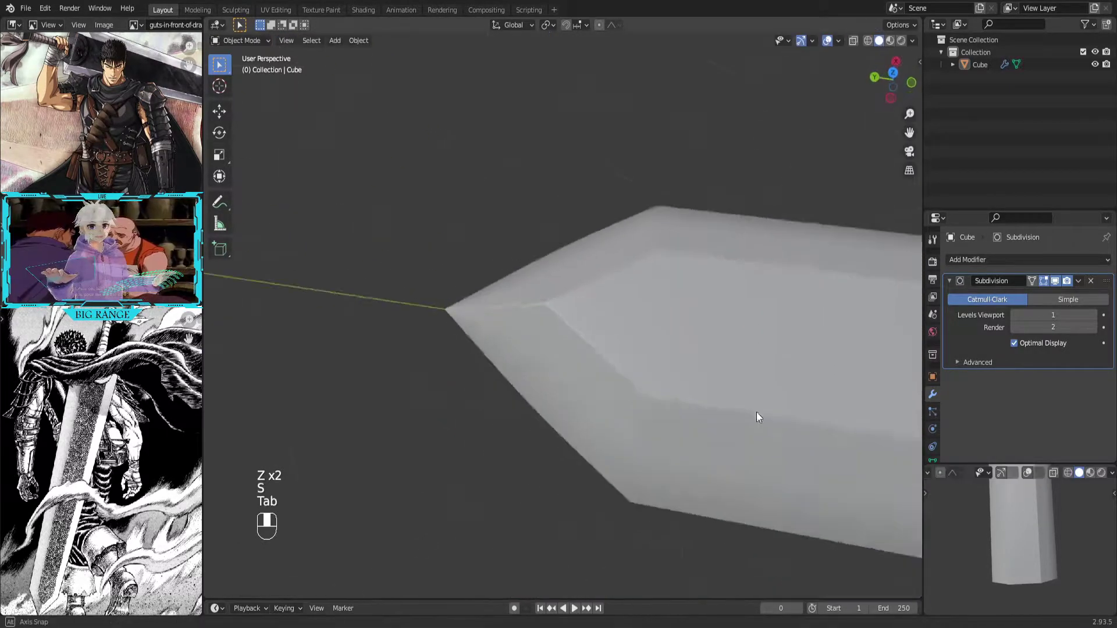
{"action": "left_click_drag", "start_coordinate": [686, 328], "coordinate": [479, 386]}
{"action": "left_click_drag", "start_coordinate": [628, 291], "coordinate": [492, 247]}
{"action": "left_click_drag", "start_coordinate": [724, 277], "coordinate": [566, 277]}
Undo a stray edit and leave Edit Mode, viewing along the blade toward its base
{"action": "key", "text": "ctrl+z"}
{"action": "key", "text": "Tab"}
{"action": "left_click_drag", "start_coordinate": [576, 457], "coordinate": [547, 406]}
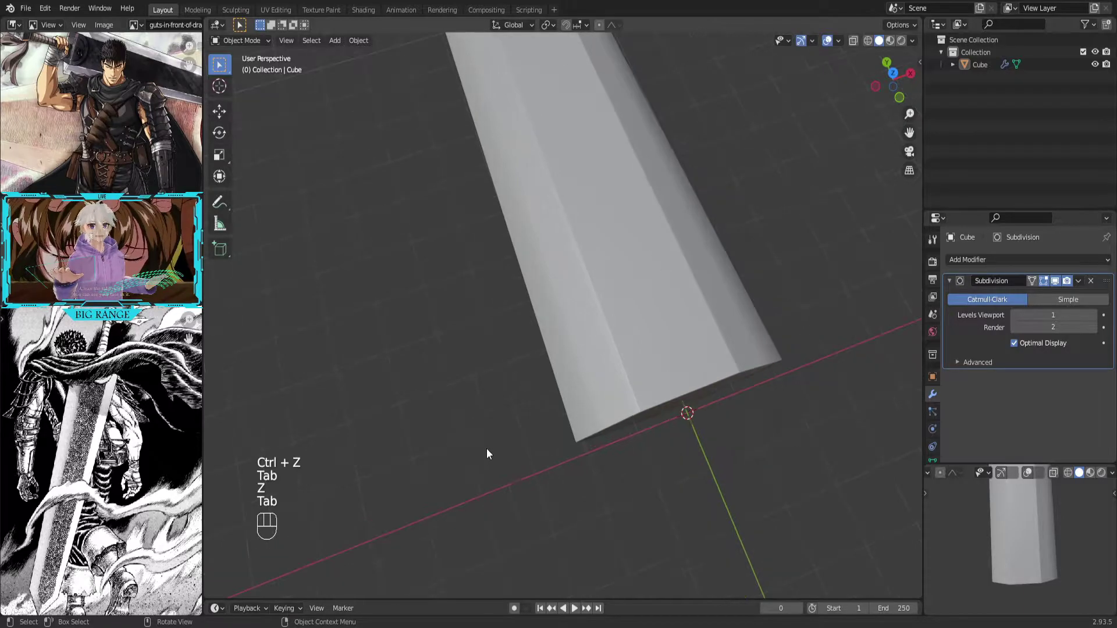
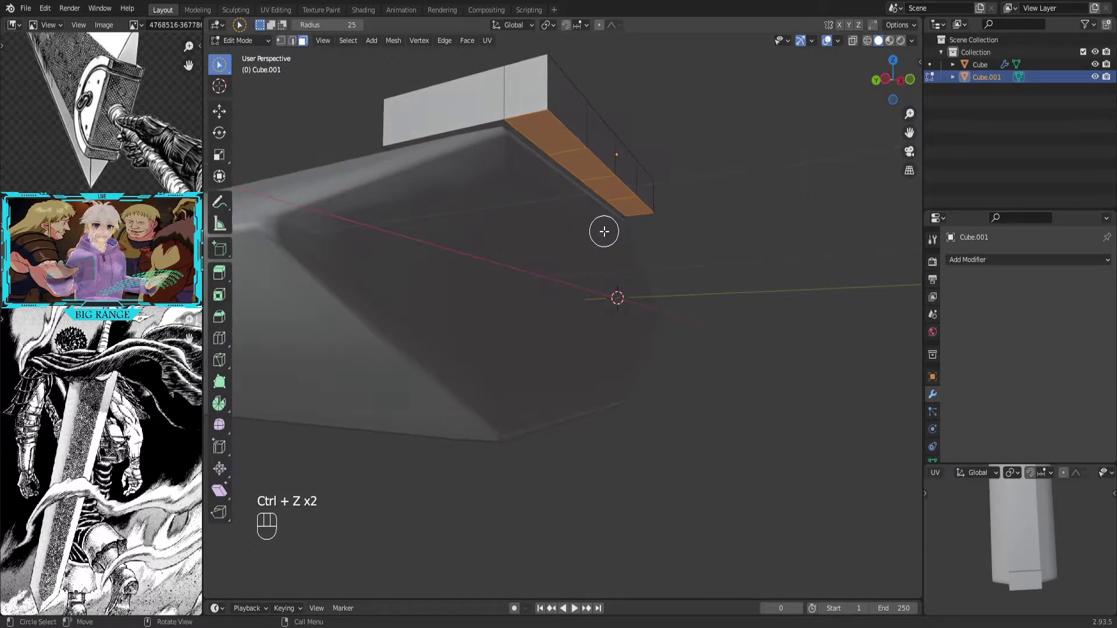
Brush-select the block's top faces and extrude them upward along Z
{"action": "key", "text": "w"}
{"action": "key", "text": "e"}
{"action": "key", "text": "z"}
{"action": "key", "text": "z"}
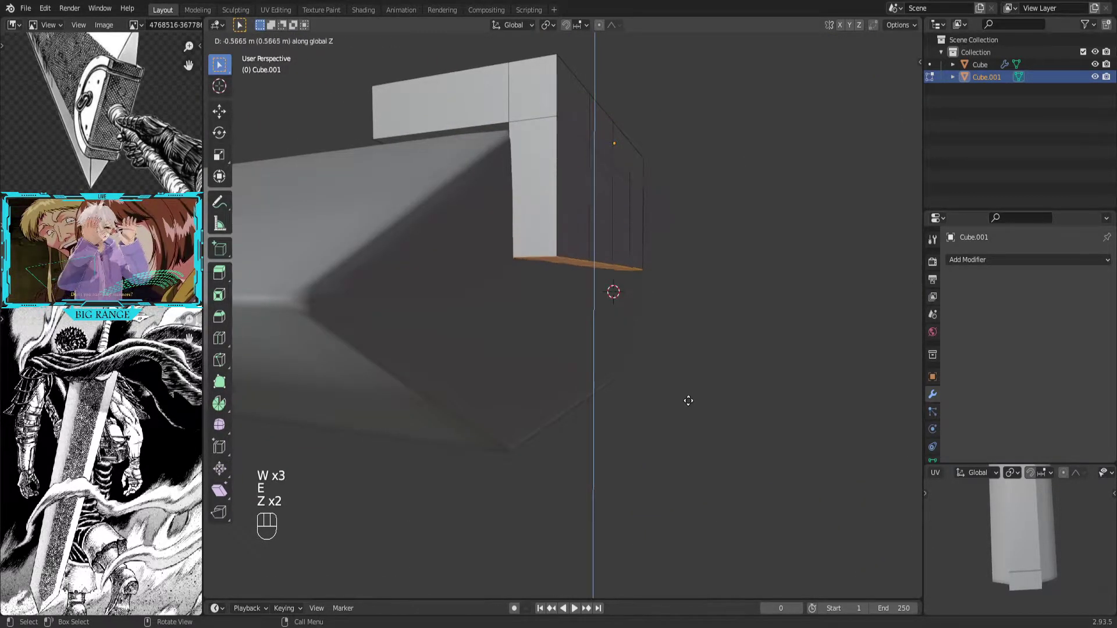
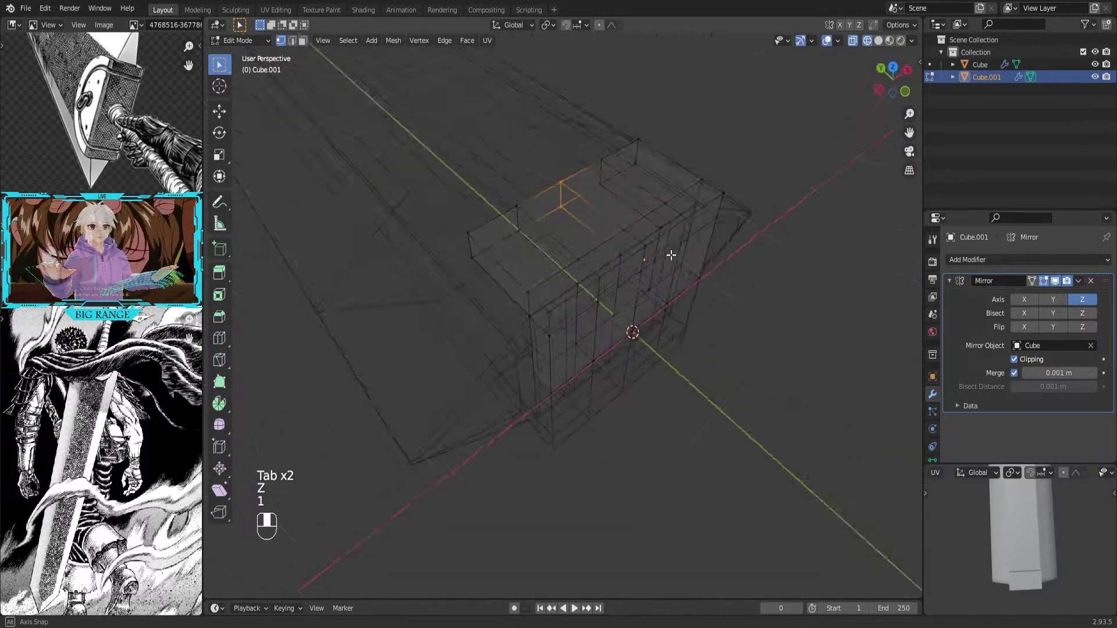
Mirror the guard across the blade and pull its top edge into a rounded arch
{"action": "left_click", "coordinate": [603, 29]}
{"action": "left_click_drag", "start_coordinate": [615, 34], "coordinate": [648, 235]}
{"action": "key", "text": "y"}
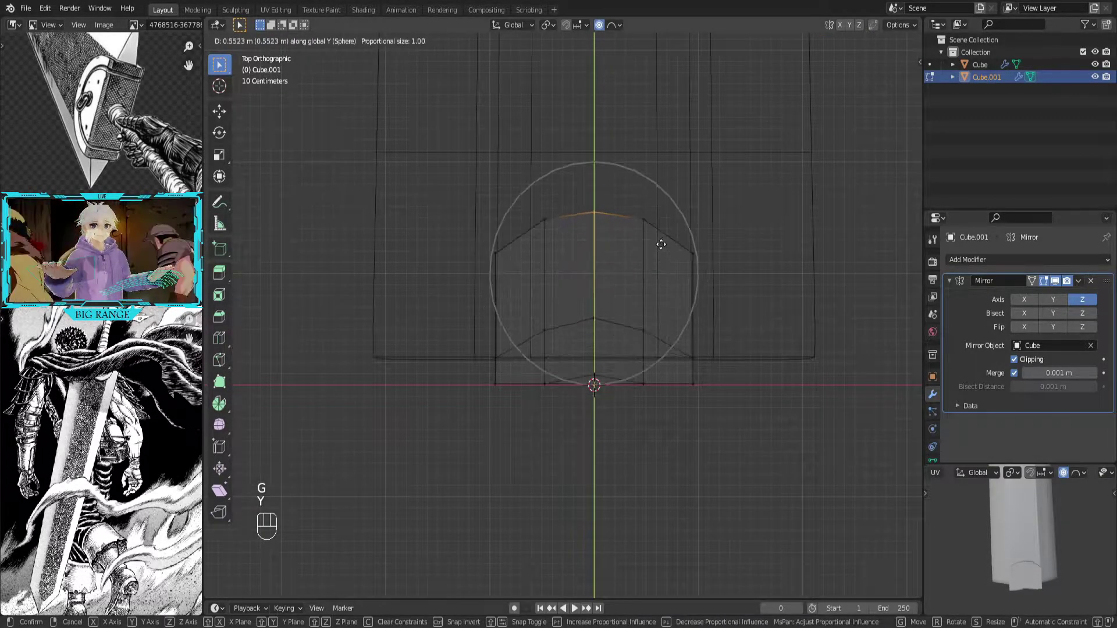
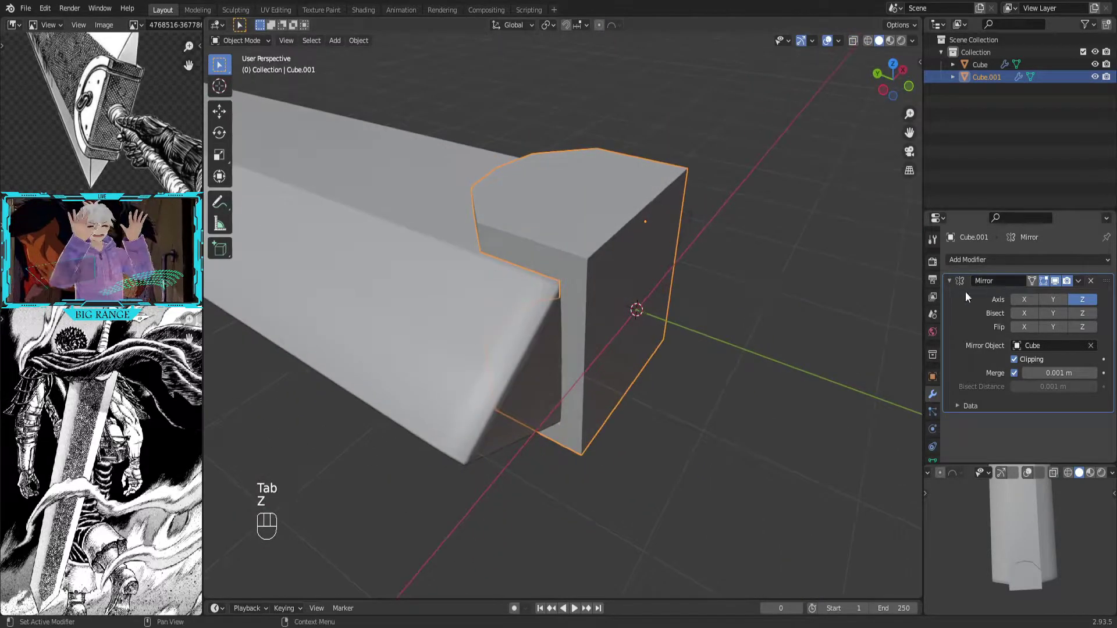
Add a Subdivision Surface modifier to the guard and bevel its selected edges
{"action": "left_click", "coordinate": [963, 264]}
{"action": "left_click_drag", "start_coordinate": [747, 376], "coordinate": [637, 413]}
{"action": "left_click_drag", "start_coordinate": [682, 393], "coordinate": [622, 338]}
{"action": "key", "text": "Tab"}
{"action": "key", "text": "ctrl+b"}
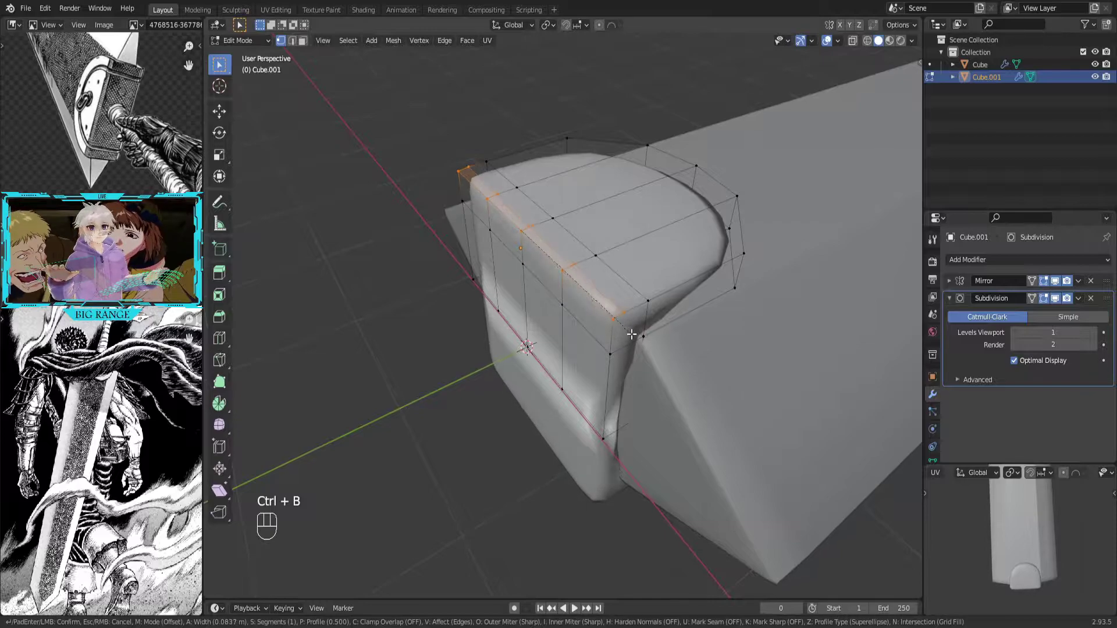
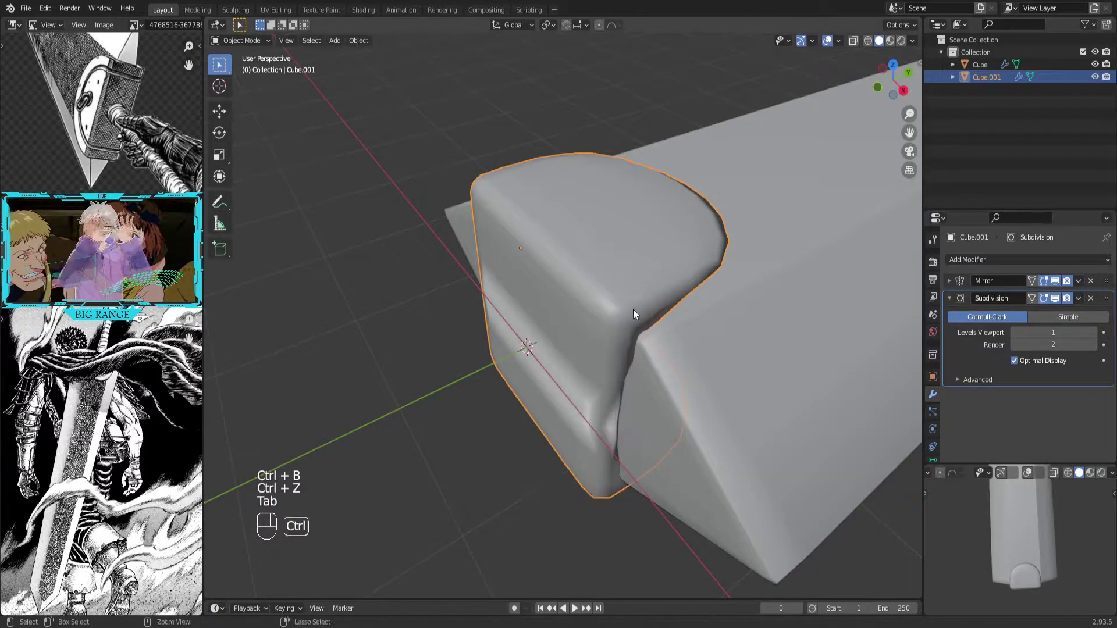
Apply the guard's transforms and bevel its outer edges again
{"action": "key", "text": "ctrl+a"}
{"action": "key", "text": "Tab"}
{"action": "key", "text": "ctrl+b"}
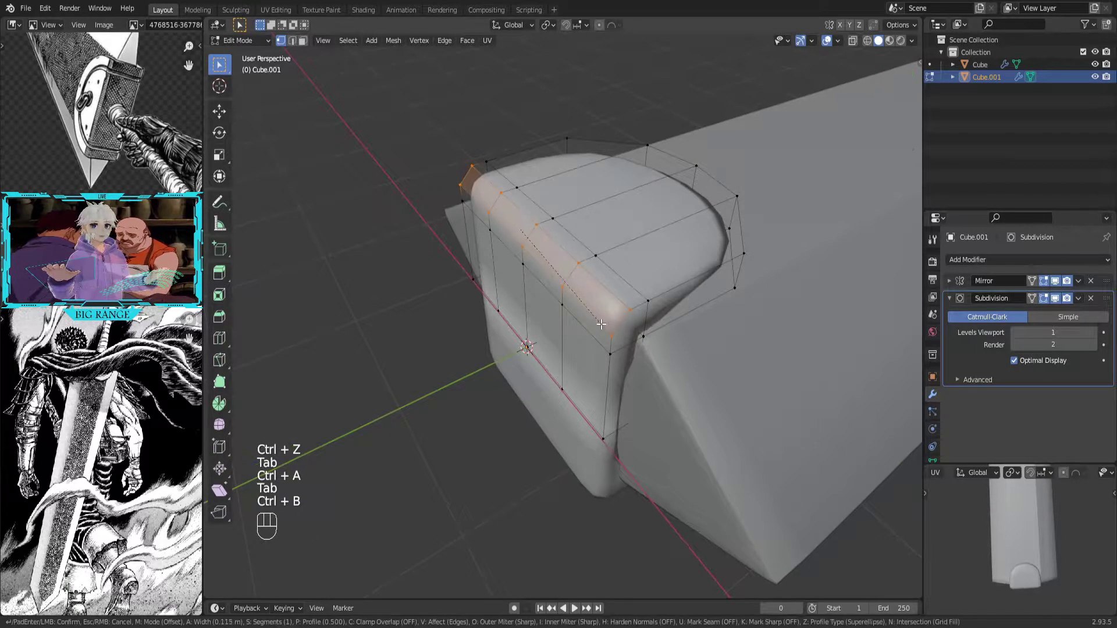
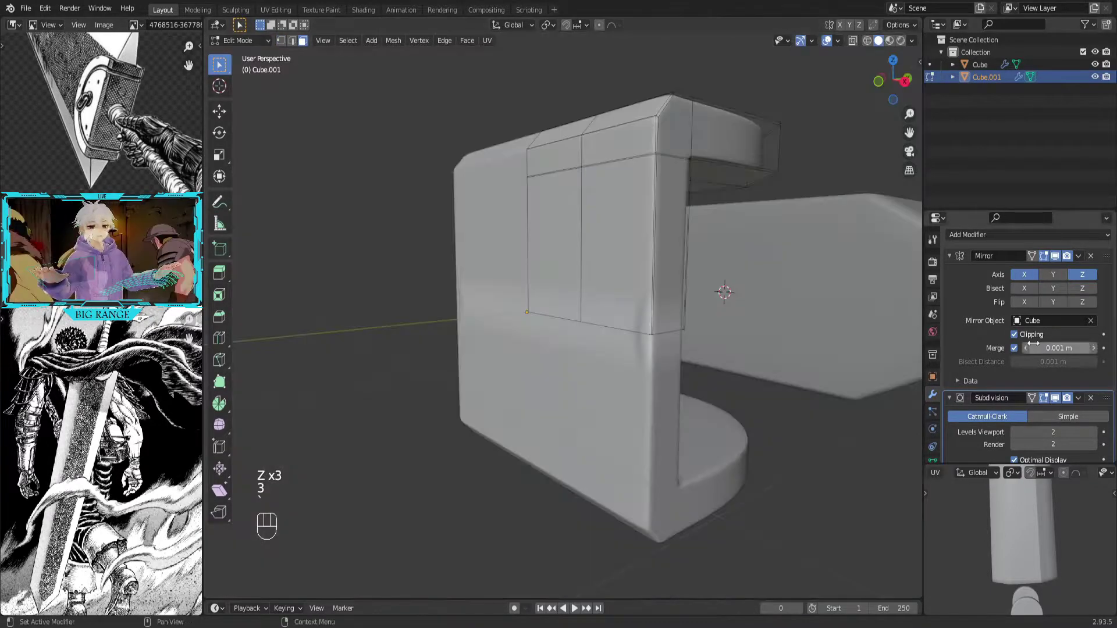
Toggle the guard's mirror clipping so the halves hug the blade's base
{"action": "left_click", "coordinate": [1022, 340]}
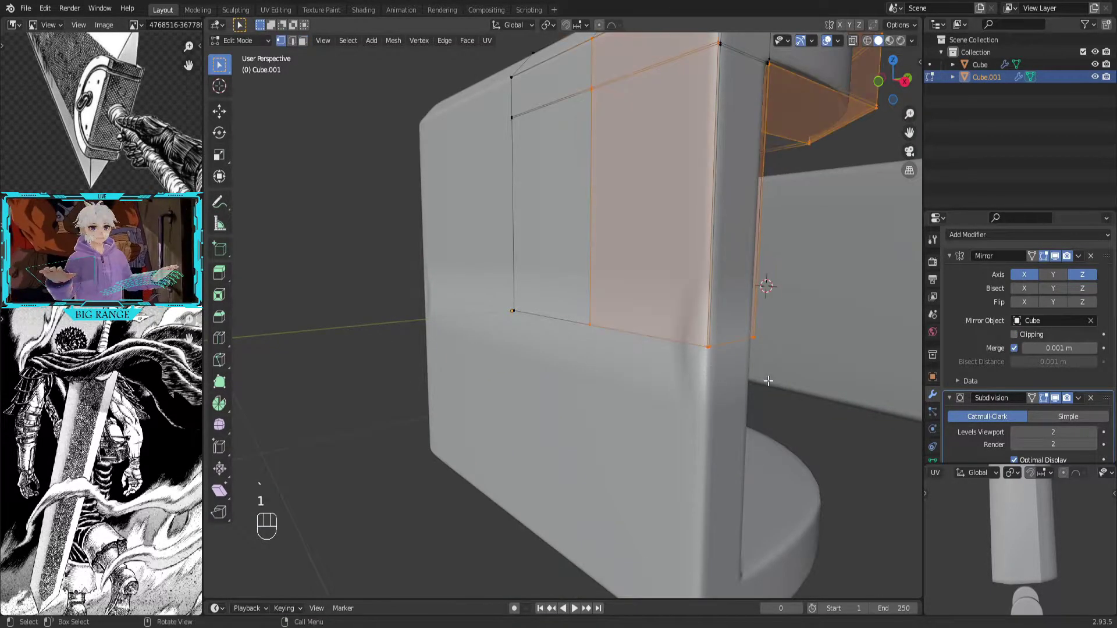
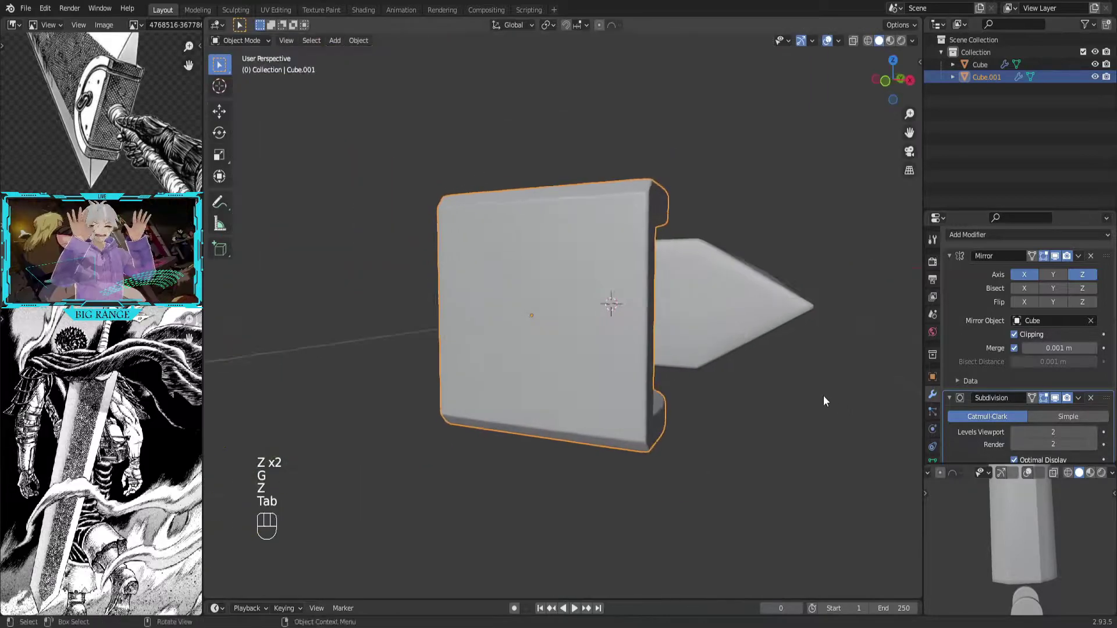
{"action": "left_click_drag", "start_coordinate": [617, 502], "coordinate": [545, 493]}
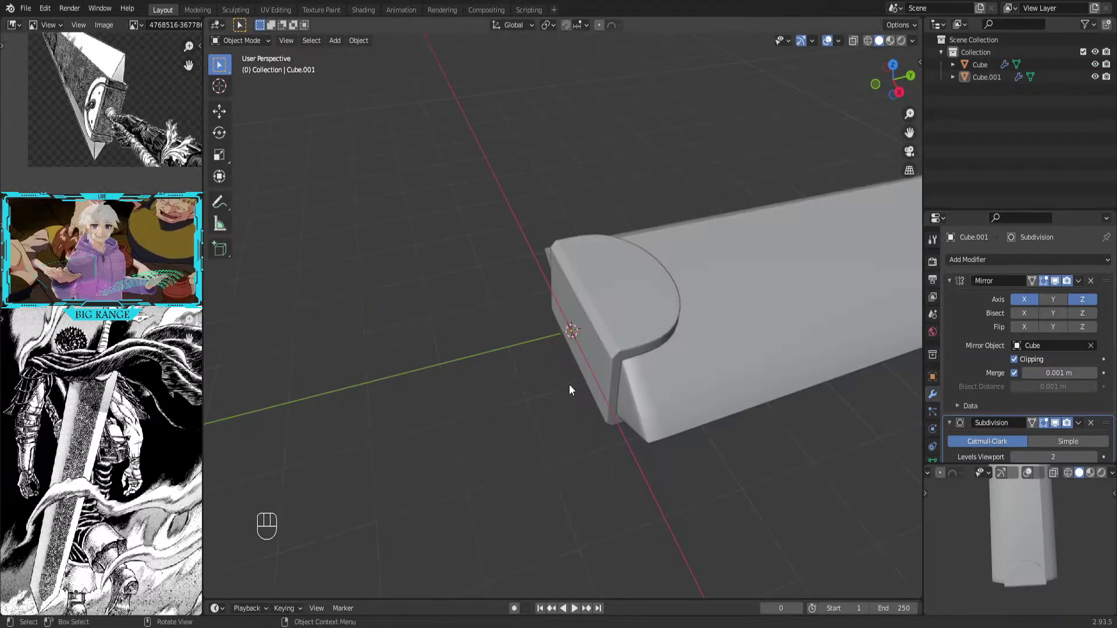
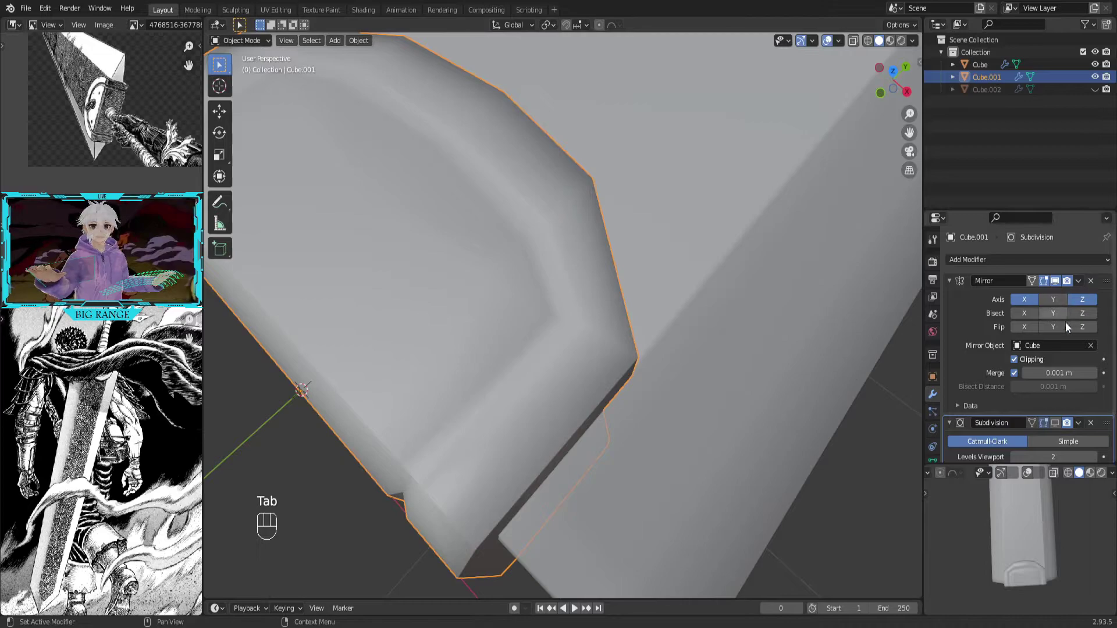
Add and slide a new edge loop near the guard's rim
{"action": "left_click", "coordinate": [1057, 425]}
{"action": "left_click_drag", "start_coordinate": [595, 353], "coordinate": [683, 374]}
{"action": "left_click_drag", "start_coordinate": [641, 430], "coordinate": [627, 438]}
{"action": "key", "text": "ctrl+r"}
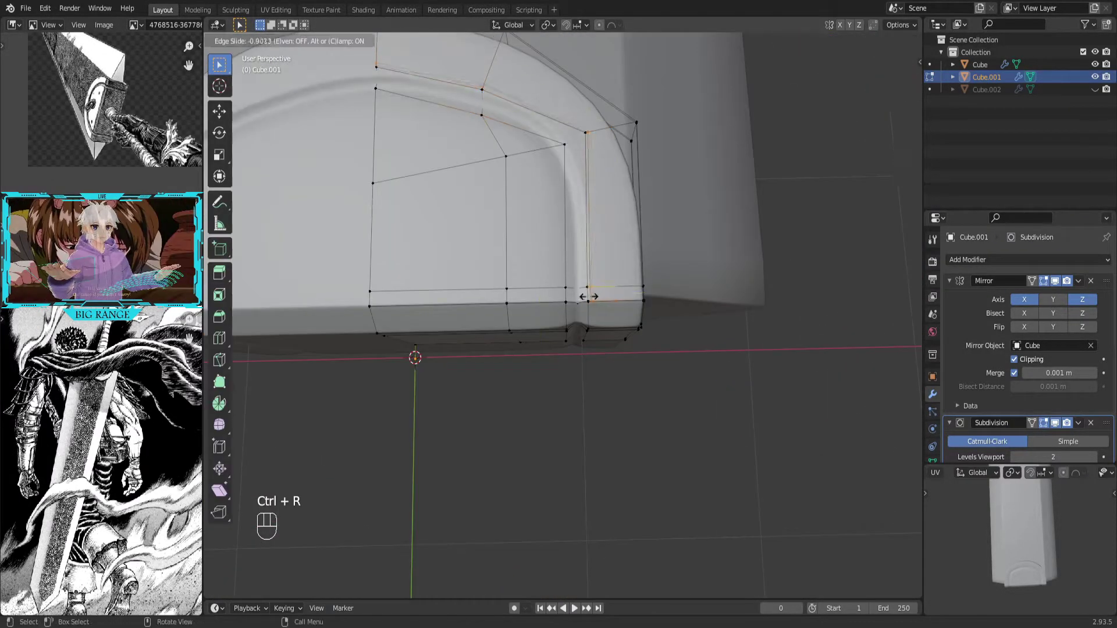
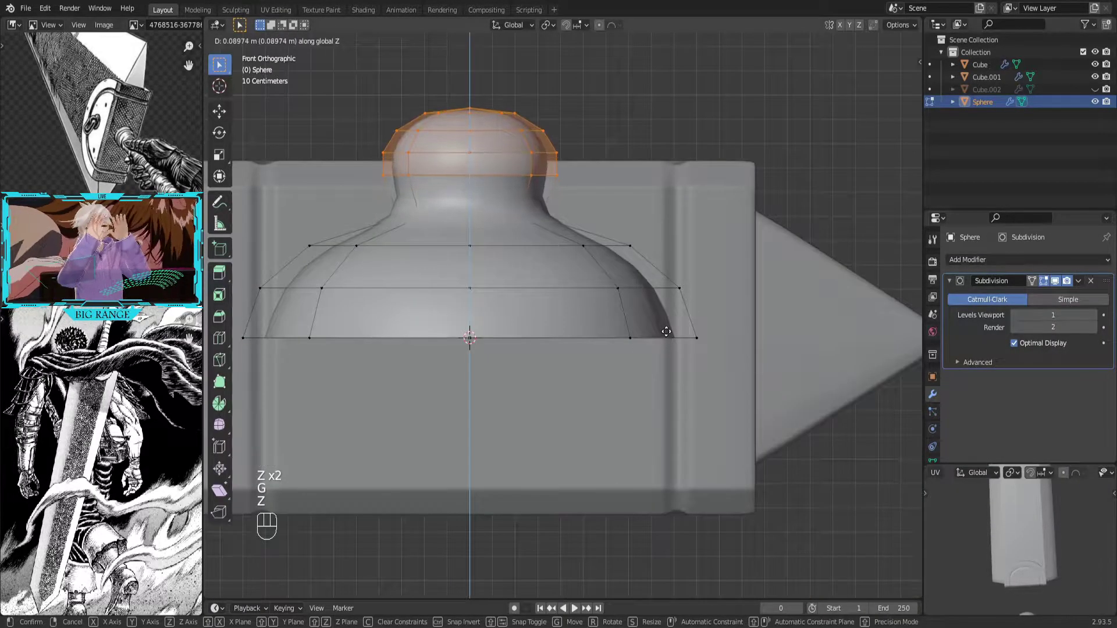
Add a loop around the sphere's neck and shrink it into a bell-shaped knob
{"action": "key", "text": "ctrl+r"}
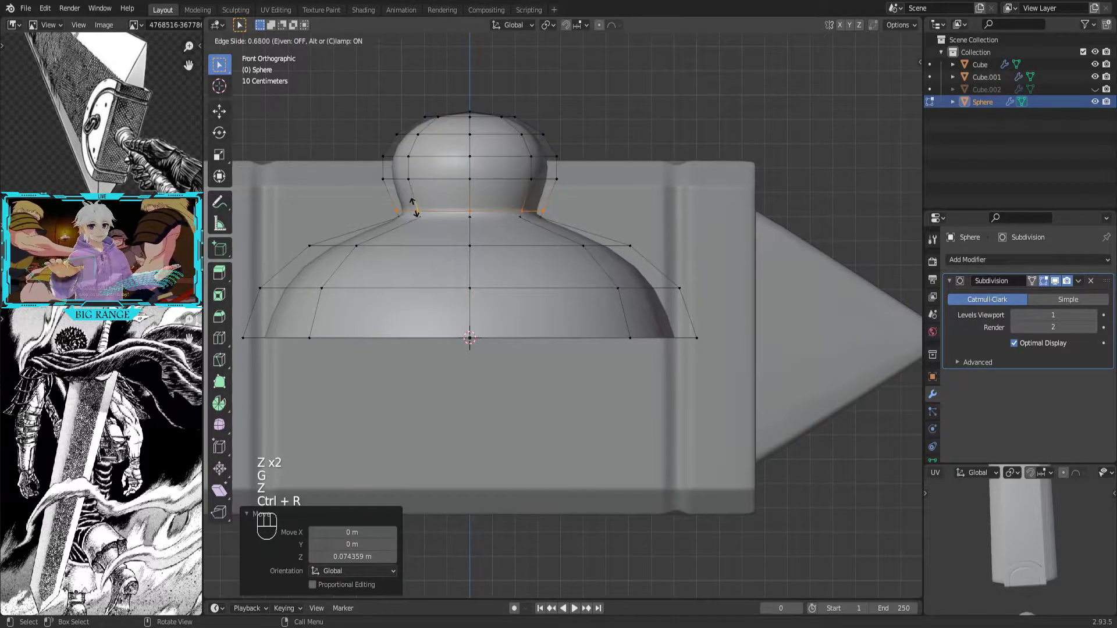
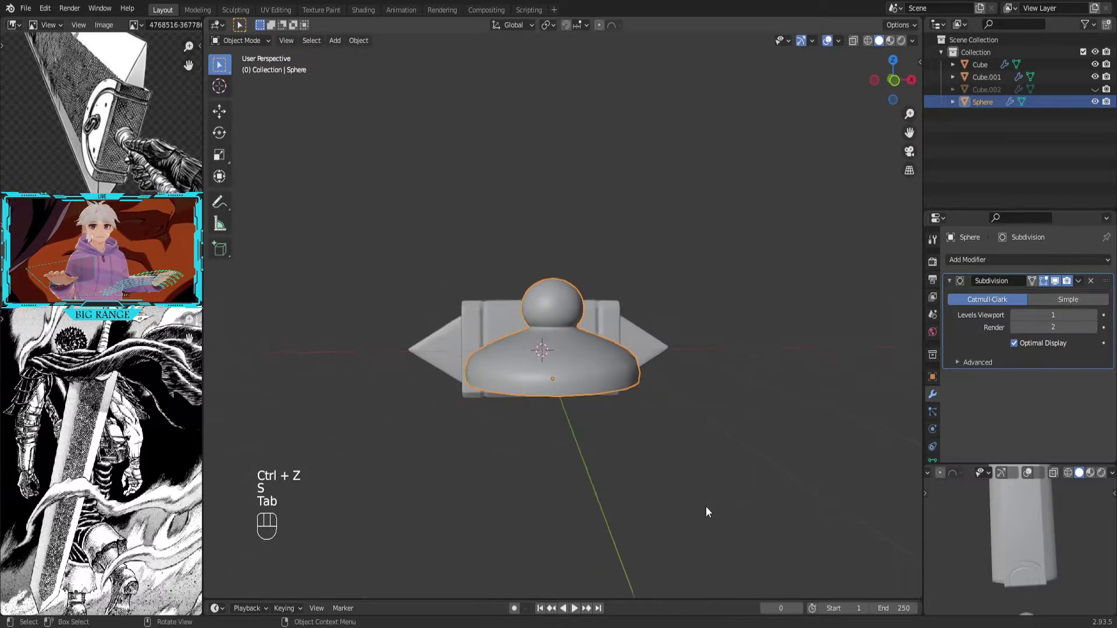
{"action": "key", "text": "g"}
{"action": "left_click", "coordinate": [617, 441]}
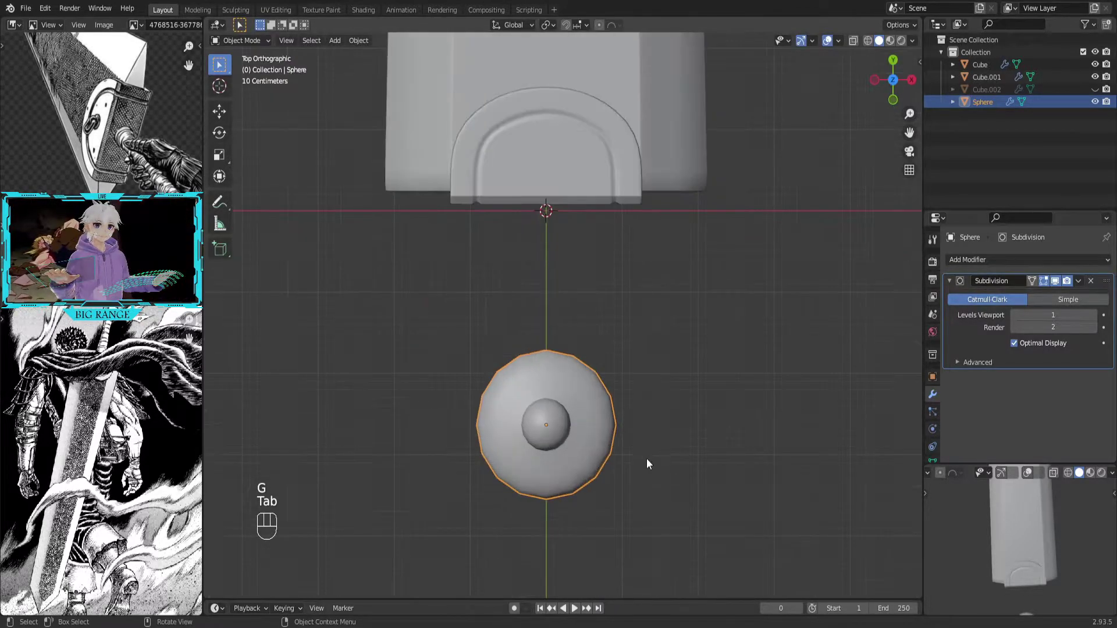
{"action": "key", "text": "s"}
From top view, move the knob along Y onto the centre of the guard's base
{"action": "double_click", "coordinate": [564, 246]}
{"action": "key", "text": "g"}
{"action": "key", "text": "ctrl+z"}
{"action": "key", "text": "g"}
{"action": "key", "text": "y"}
{"action": "double_click", "coordinate": [648, 338]}
Frame the knob, nudge it along Y, and add a new Path curve below the guard
{"action": "left_click", "coordinate": [665, 319]}
{"action": "key", "text": "KP_Decimal"}
{"action": "left_click", "coordinate": [681, 373]}
{"action": "left_click", "coordinate": [652, 472]}
{"action": "left_click_drag", "start_coordinate": [656, 459], "coordinate": [700, 477]}
{"action": "key", "text": "g"}
{"action": "key", "text": "y"}
{"action": "key", "text": "shift+a"}
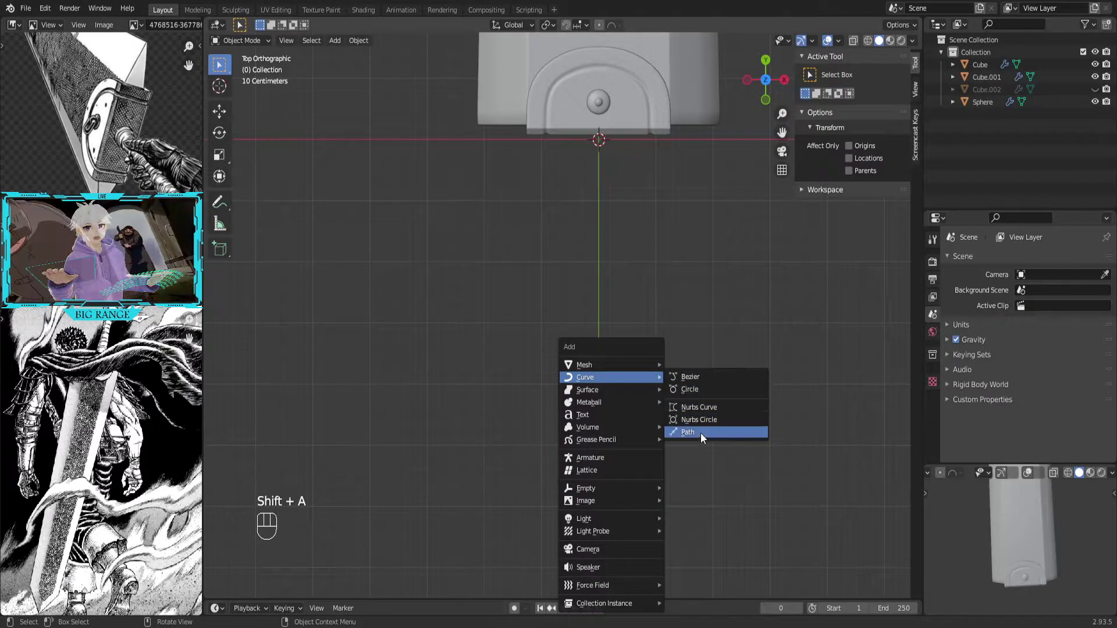
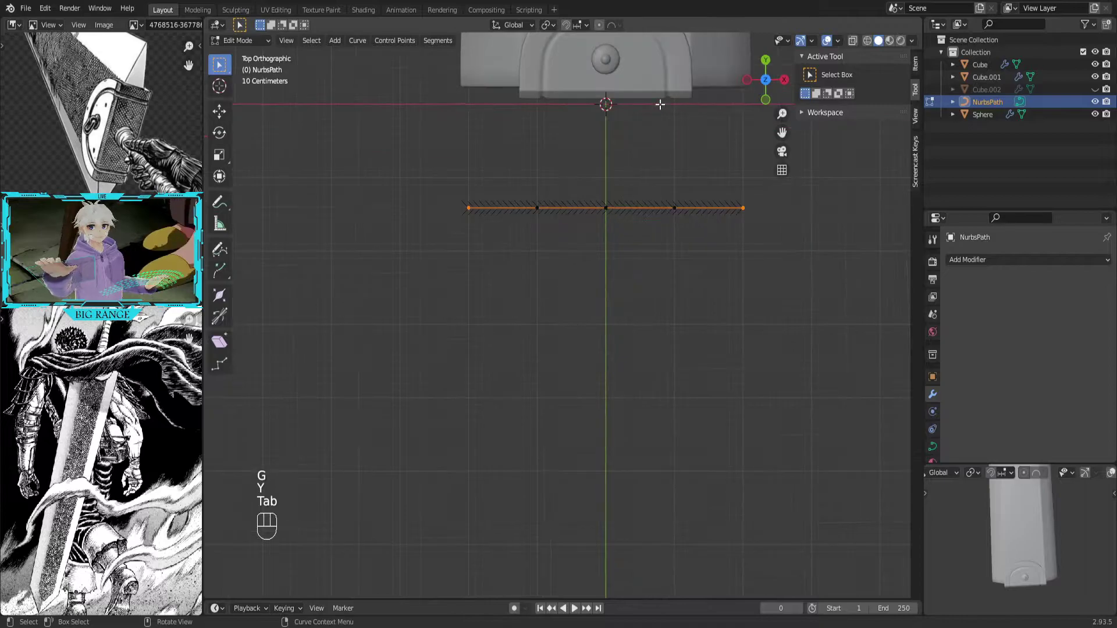
Bend the path into an arch by moving its middle point along Y
{"action": "left_click", "coordinate": [604, 29]}
{"action": "key", "text": "g"}
{"action": "key", "text": "y"}
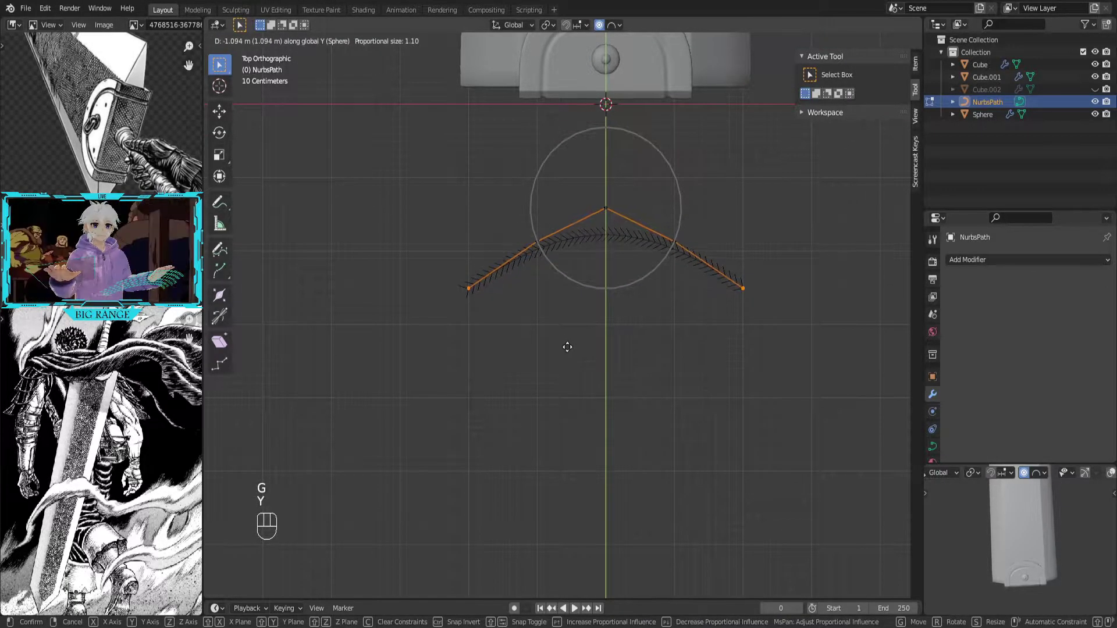
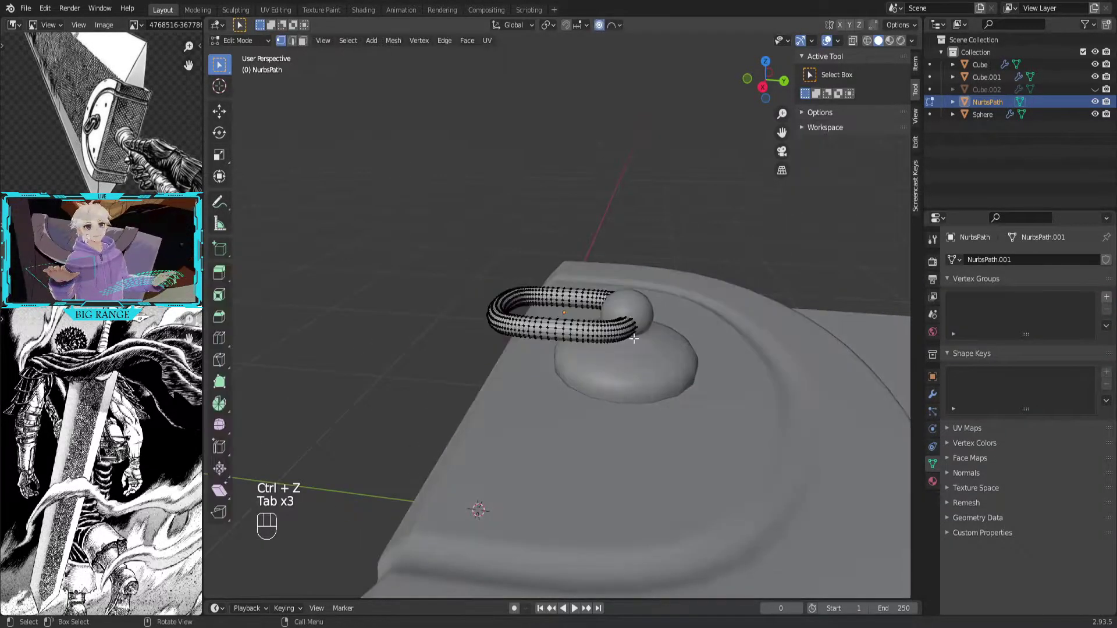
Rotate the ring on its local X axis so it tilts down against the knob
{"action": "left_click_drag", "start_coordinate": [903, 33], "coordinate": [826, 124]}
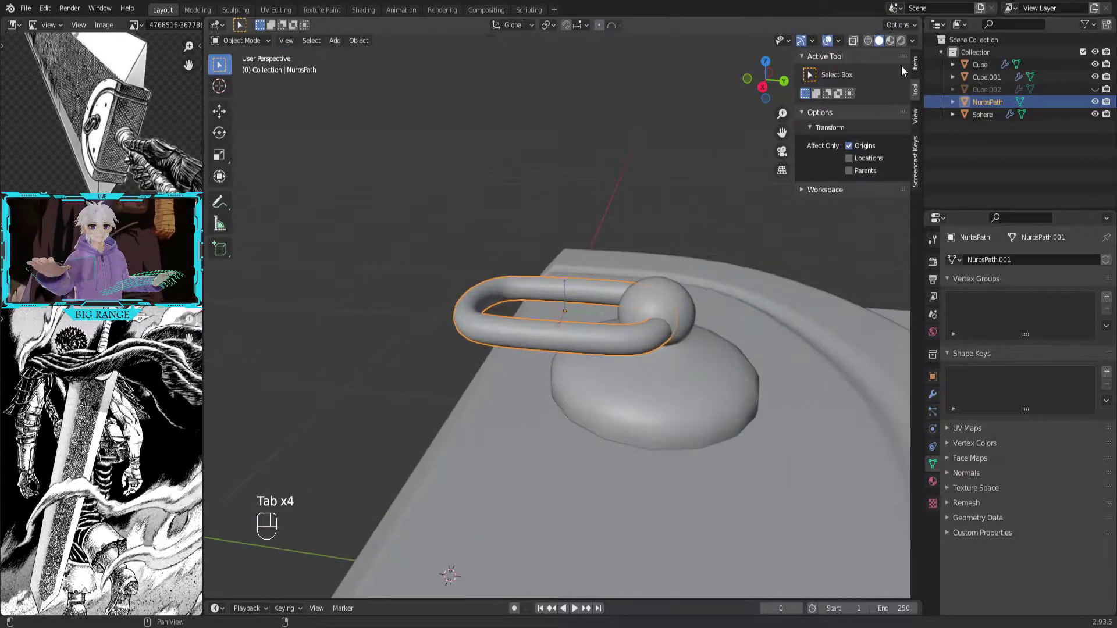
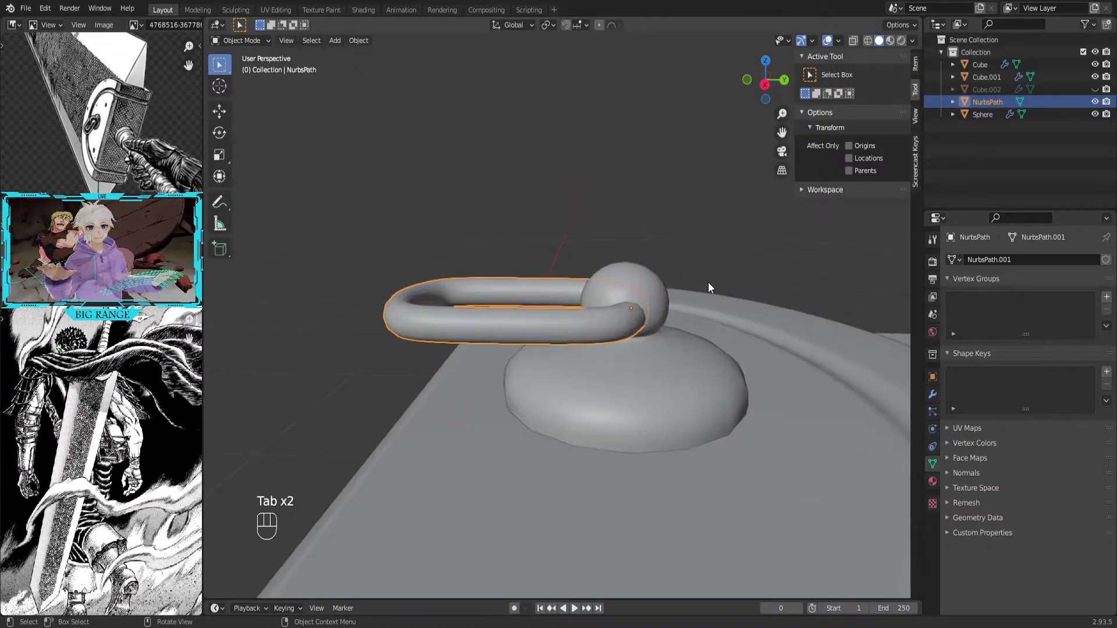
{"action": "key", "text": "r"}
{"action": "key", "text": "y"}
{"action": "key", "text": "x"}
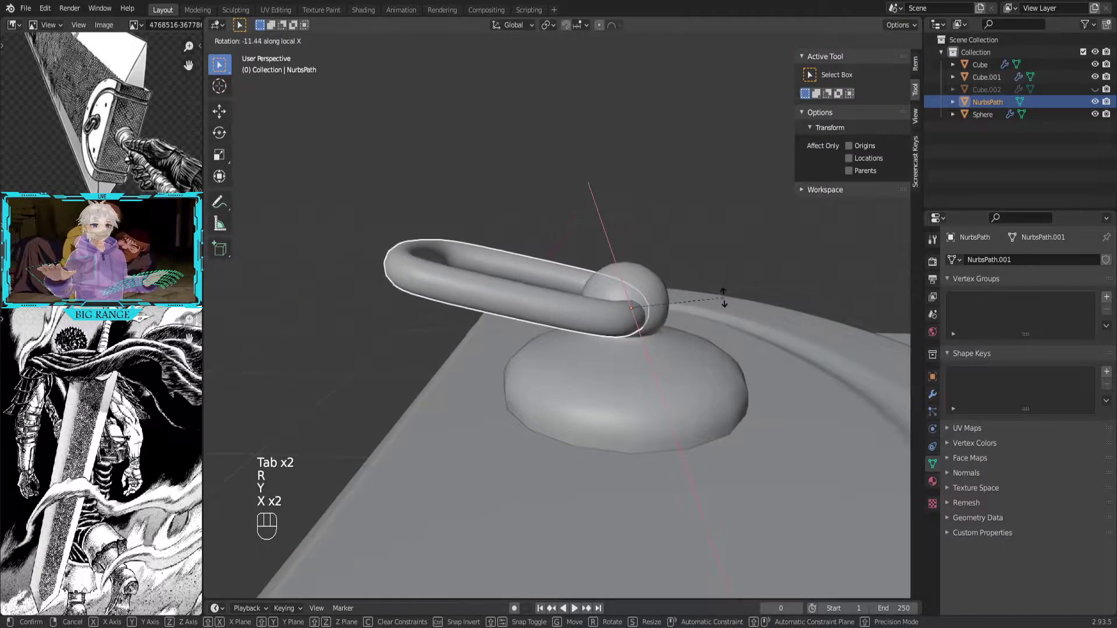
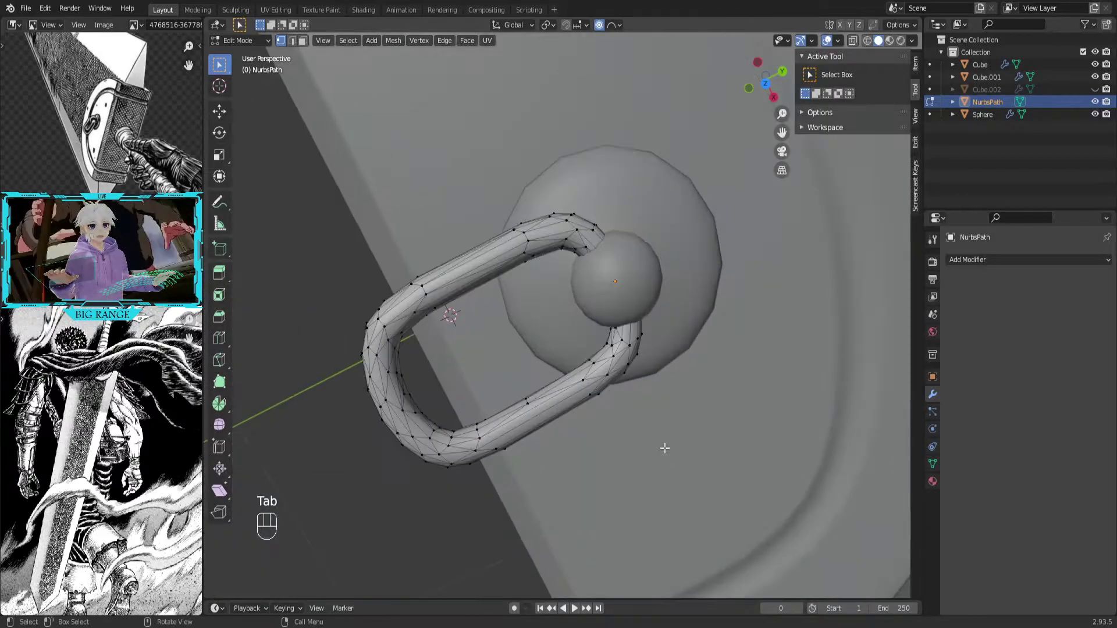
Check the whole end cap and save the sword file
{"action": "left_click_drag", "start_coordinate": [600, 443], "coordinate": [597, 357]}
{"action": "key", "text": "ctrl+s"}
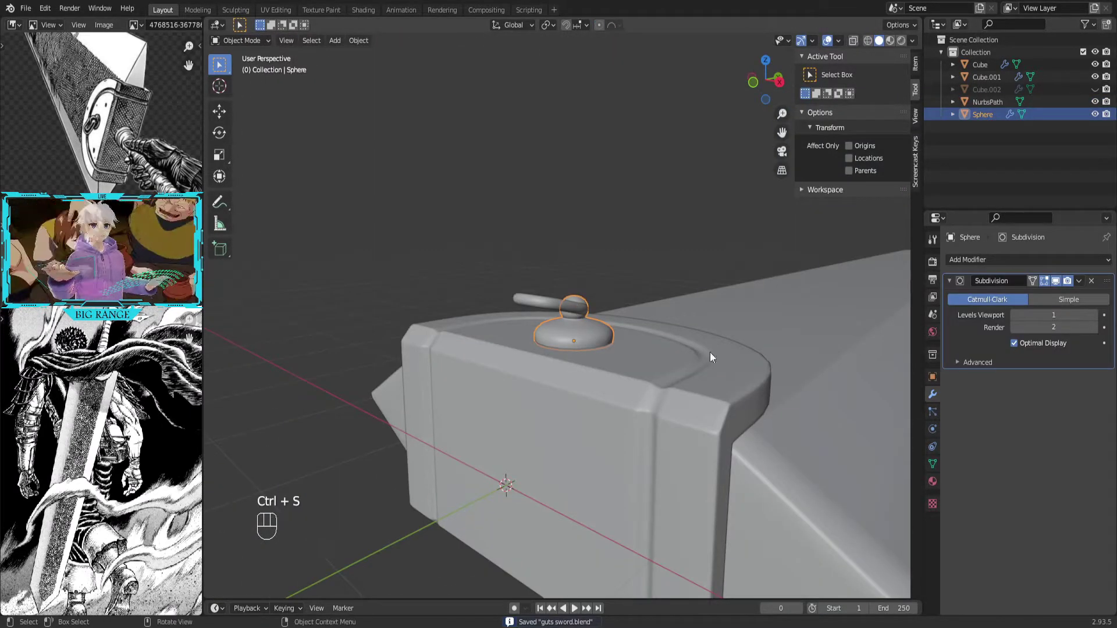
Give the knob a Mirror modifier using Cube.001 as mirror object on the Y axis
{"action": "left_click", "coordinate": [972, 256]}
{"action": "left_click_drag", "start_coordinate": [971, 258], "coordinate": [889, 407]}
{"action": "left_click", "coordinate": [1095, 447]}
{"action": "left_click_drag", "start_coordinate": [766, 371], "coordinate": [764, 297]}
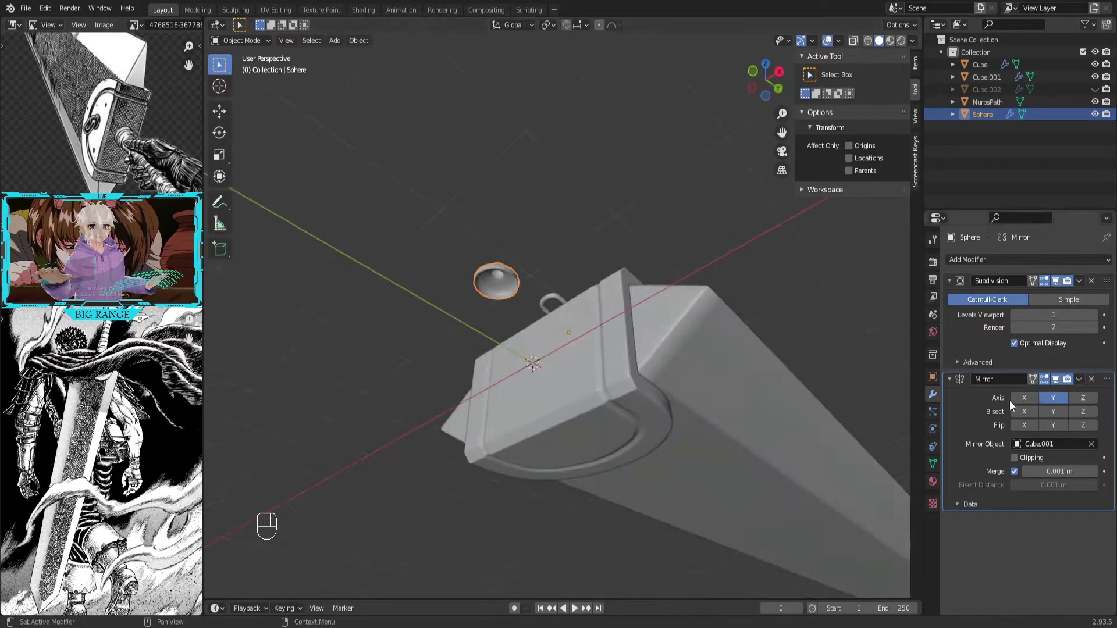
{"action": "left_click", "coordinate": [1068, 399]}
{"action": "left_click", "coordinate": [1079, 400]}
{"action": "left_click_drag", "start_coordinate": [700, 370], "coordinate": [661, 434]}
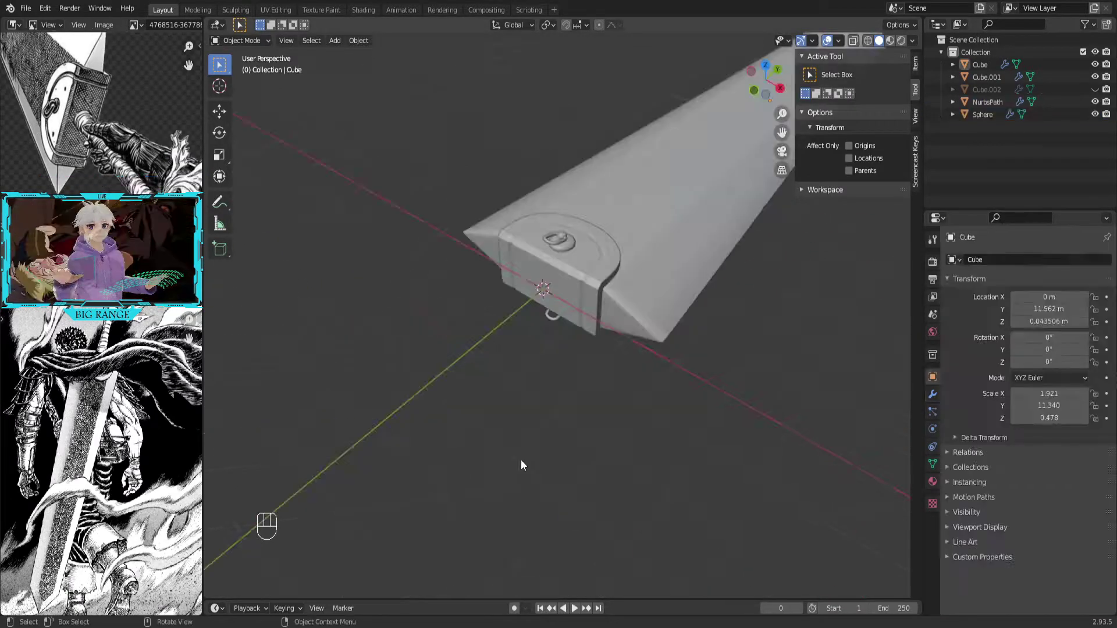
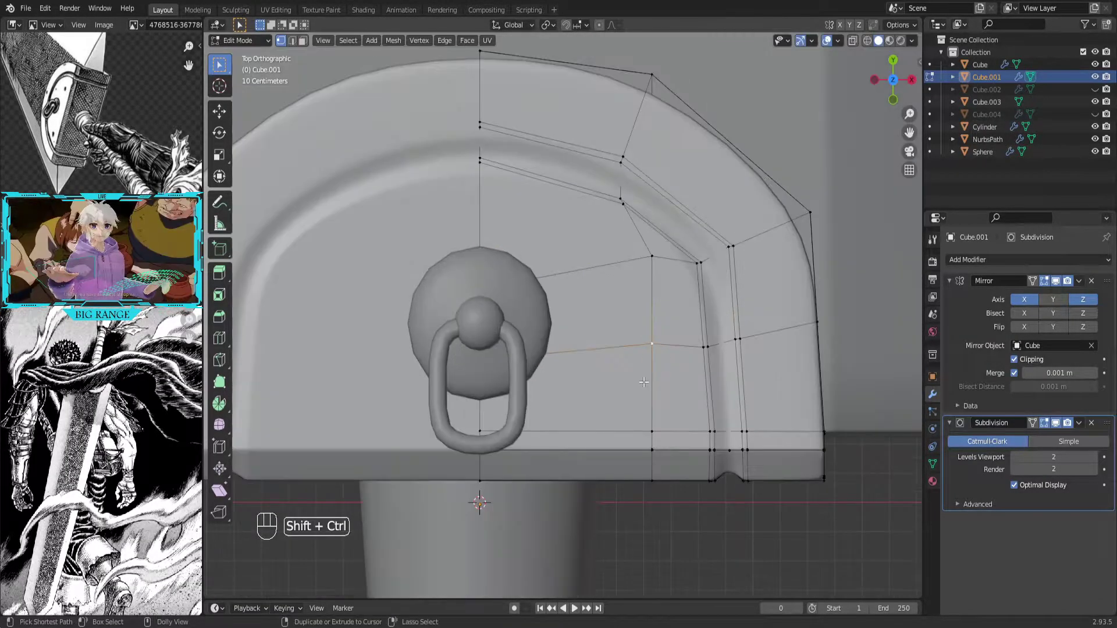
Bring up the vertex tools list on Cube.001 to start the handle's zigzag profile
{"action": "key", "text": "ctrl+shift+b"}
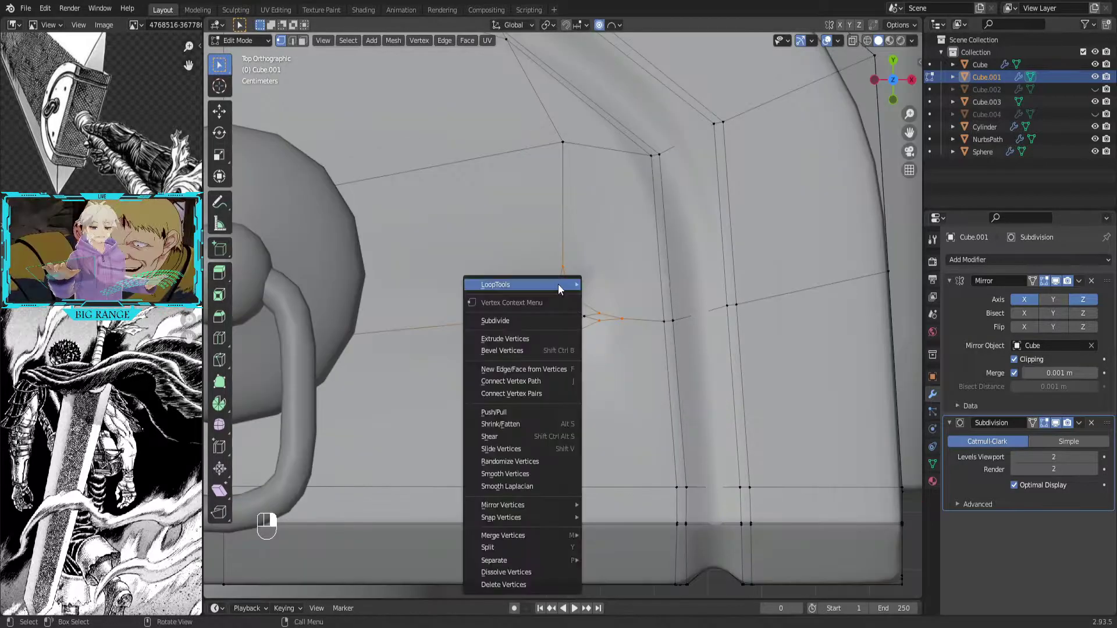
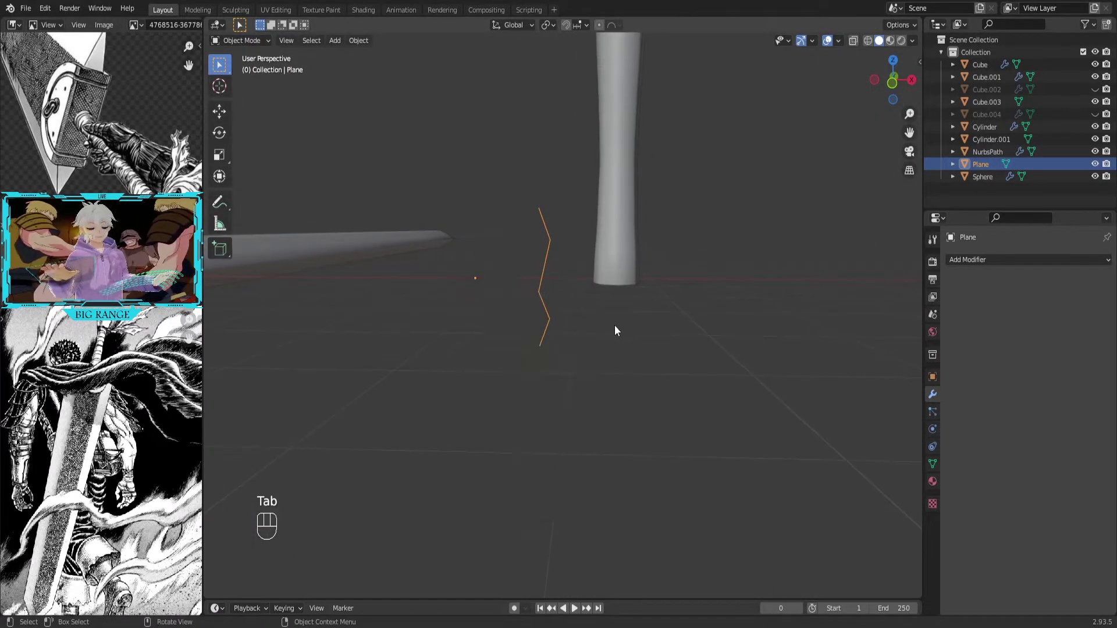
Orbit the view toward the spun zigzag profile beside the grip
{"action": "left_click_drag", "start_coordinate": [992, 264], "coordinate": [895, 445]}
{"action": "left_click_drag", "start_coordinate": [720, 339], "coordinate": [720, 368]}
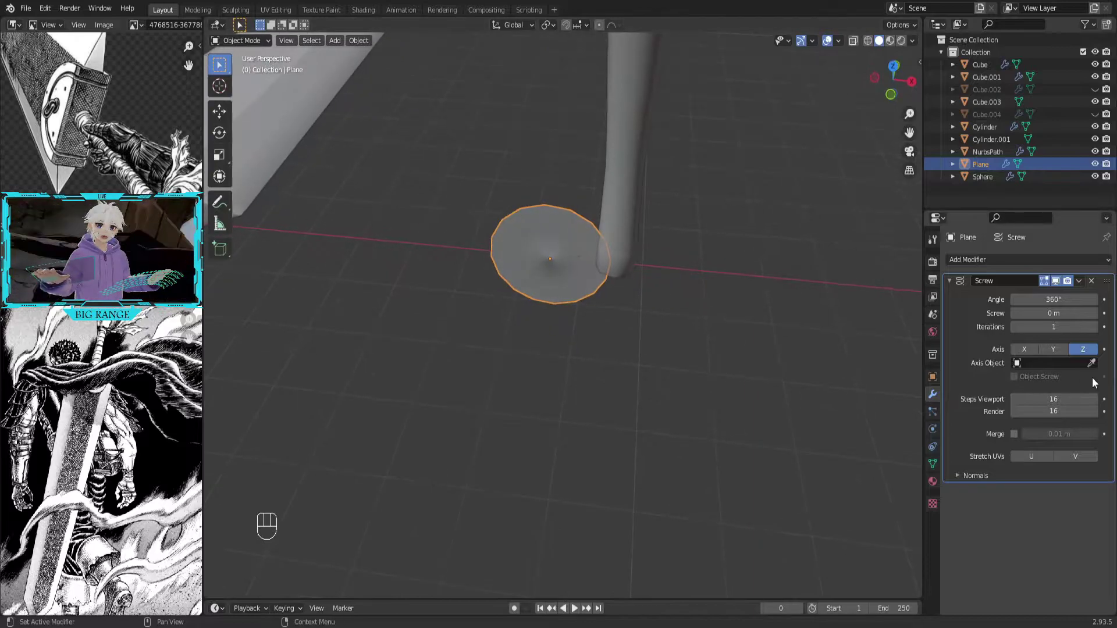
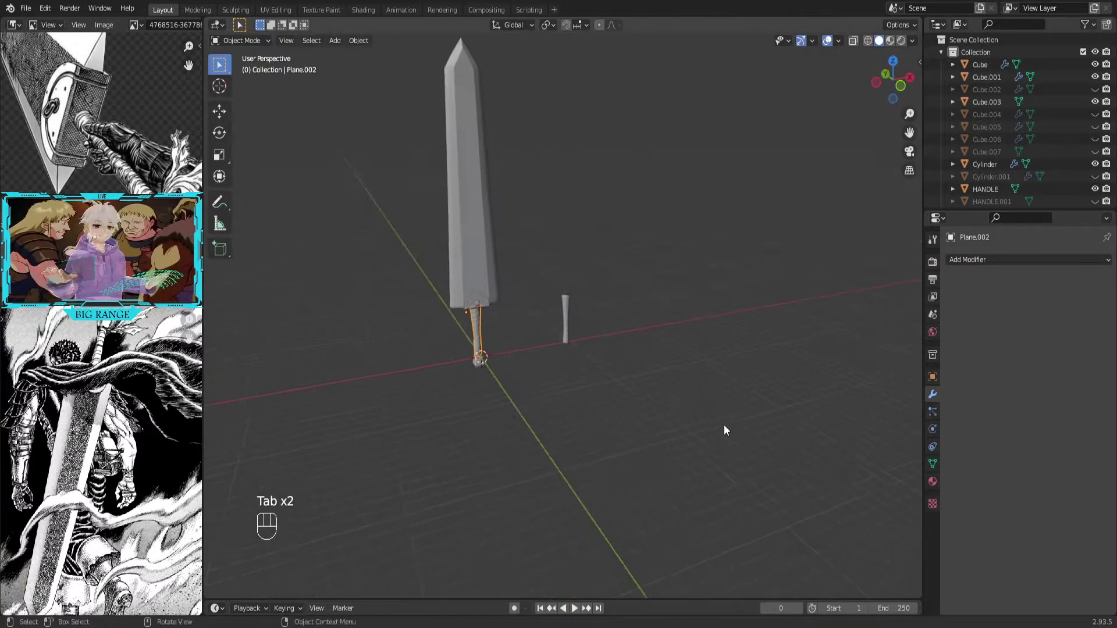
Reveal all hidden sword parts and select the handle's lowest rib for the cloth strips
{"action": "key", "text": "alt+h"}
{"action": "left_click", "coordinate": [632, 342]}
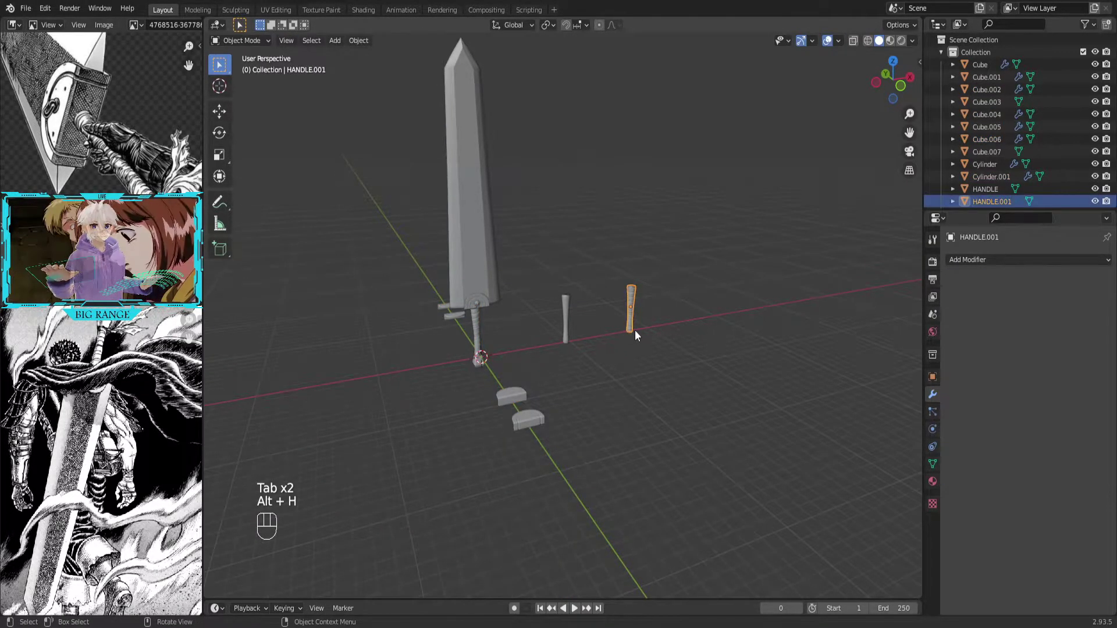
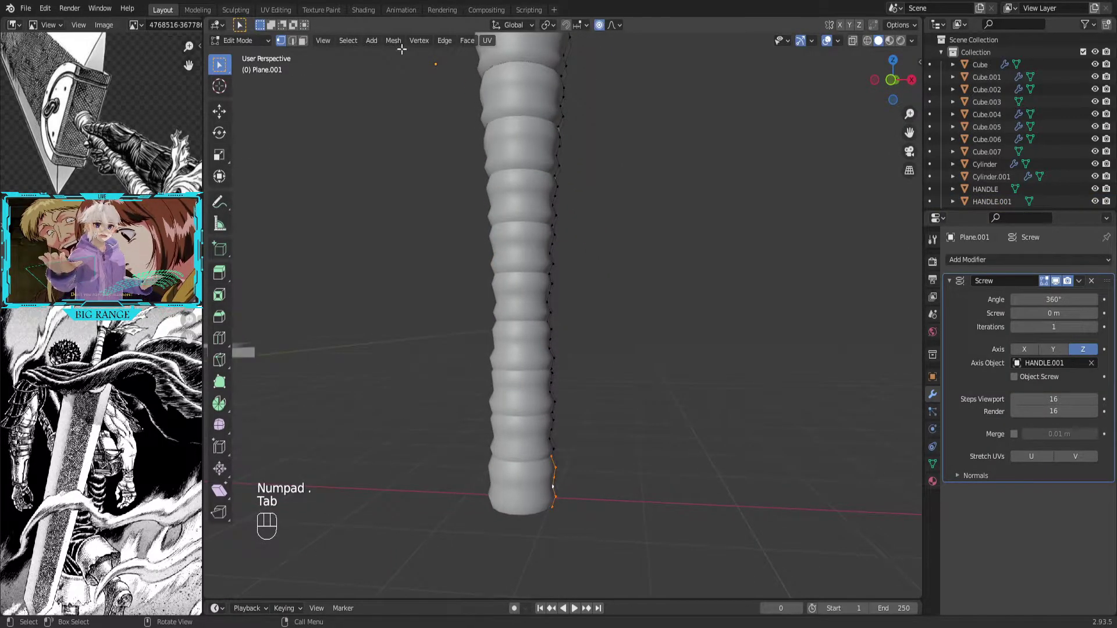
{"action": "left_click_drag", "start_coordinate": [392, 50], "coordinate": [520, 154]}
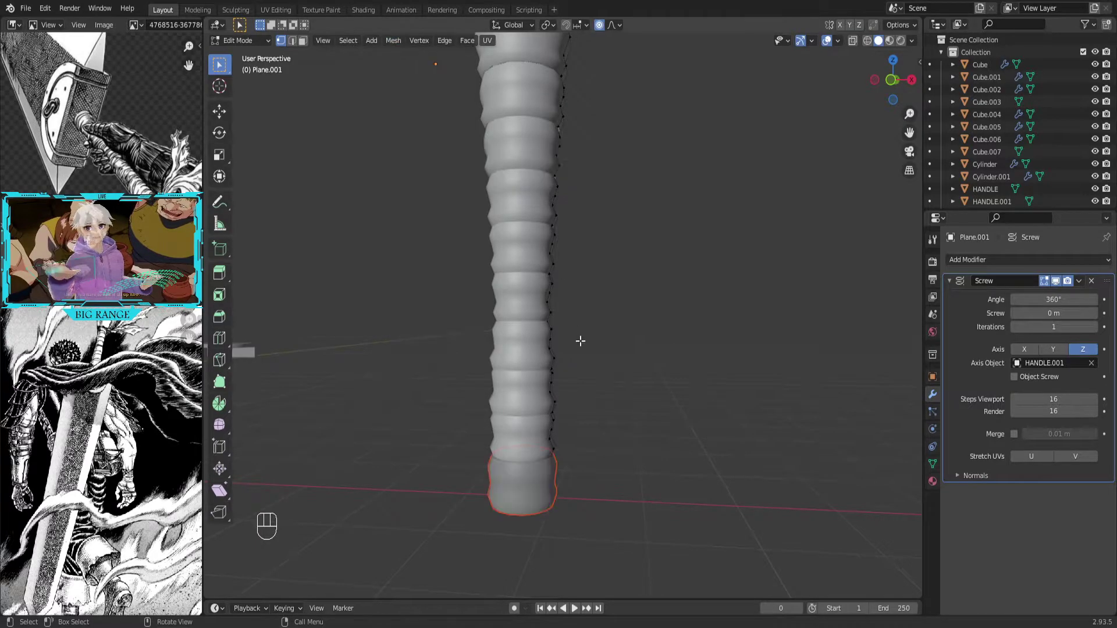
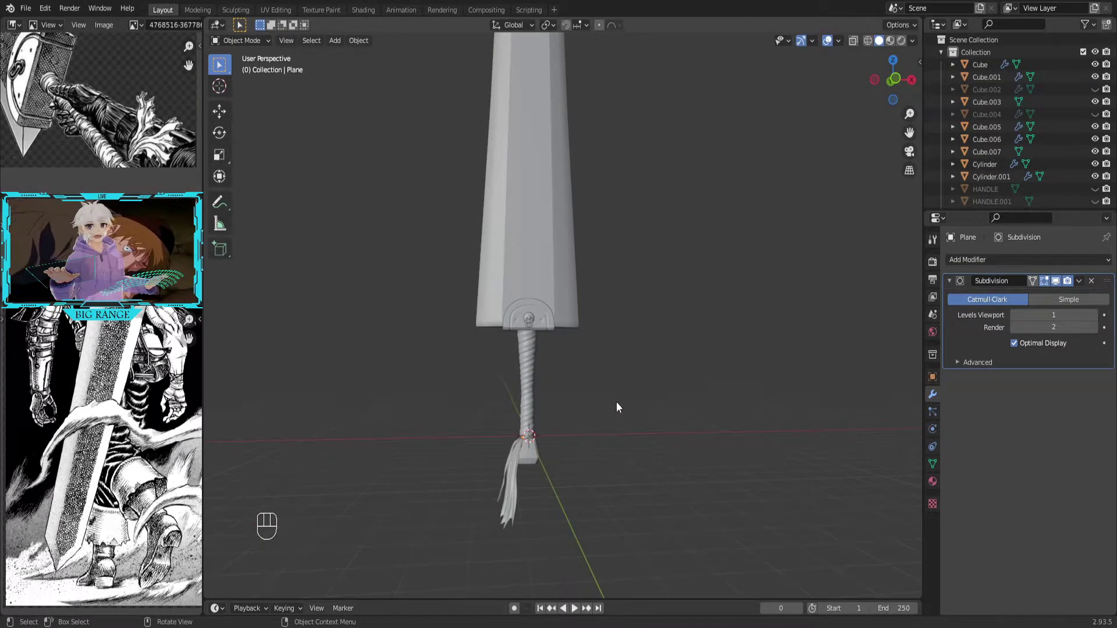
Give the blade a grey base colour, Metallic 1 and roughness about 0.33
{"action": "middle_click", "coordinate": [154, 374]}
{"action": "left_click", "coordinate": [934, 487]}
{"action": "left_click_drag", "start_coordinate": [995, 325], "coordinate": [1089, 354]}
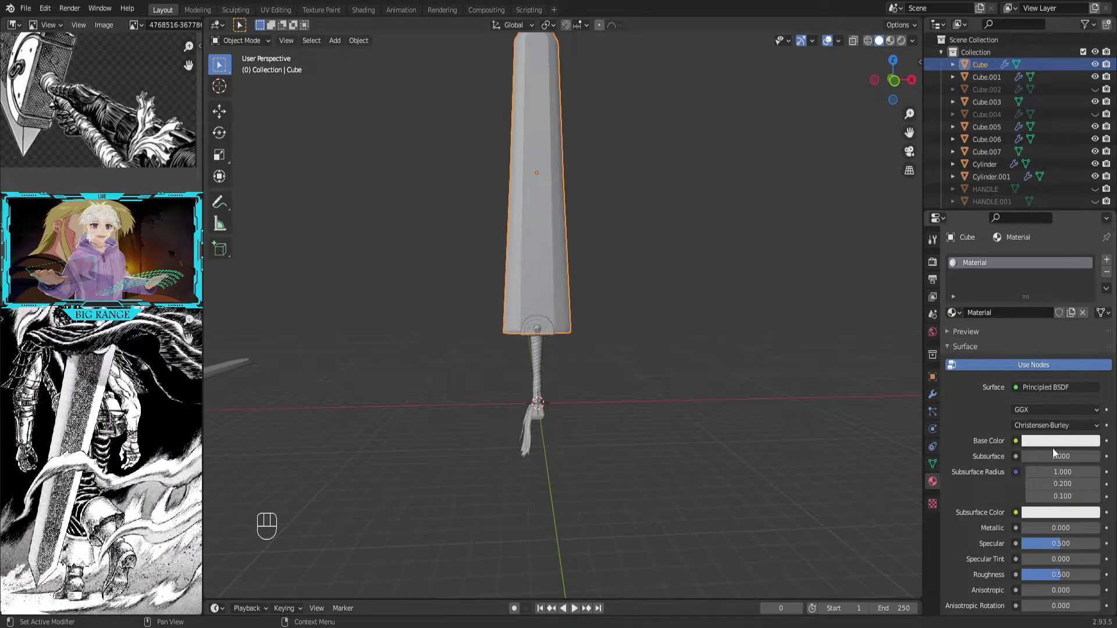
{"action": "left_click", "coordinate": [1069, 437]}
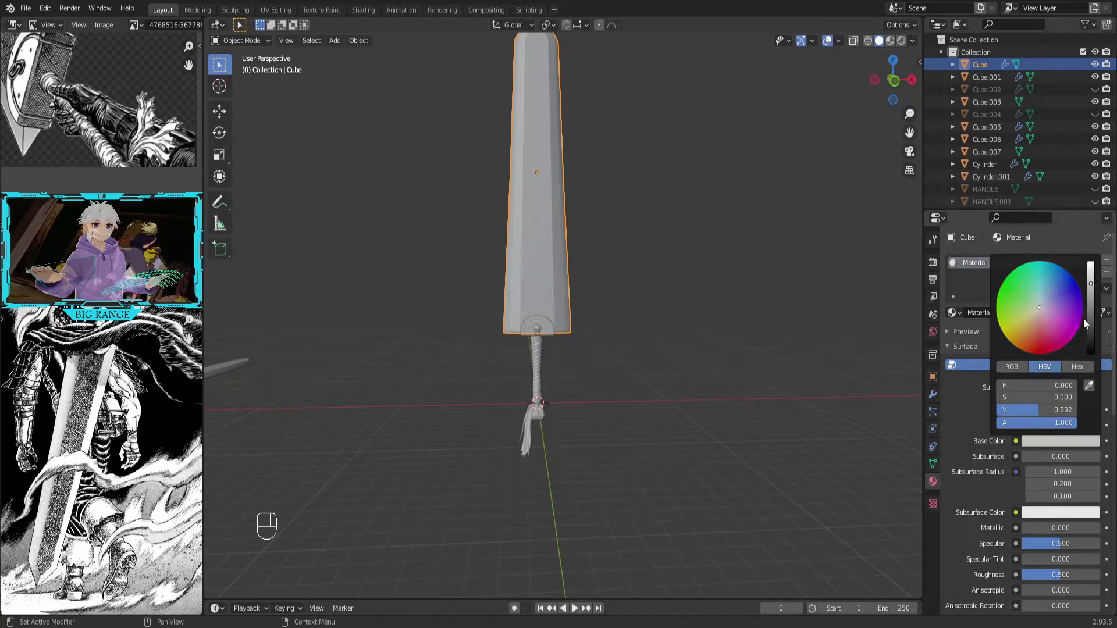
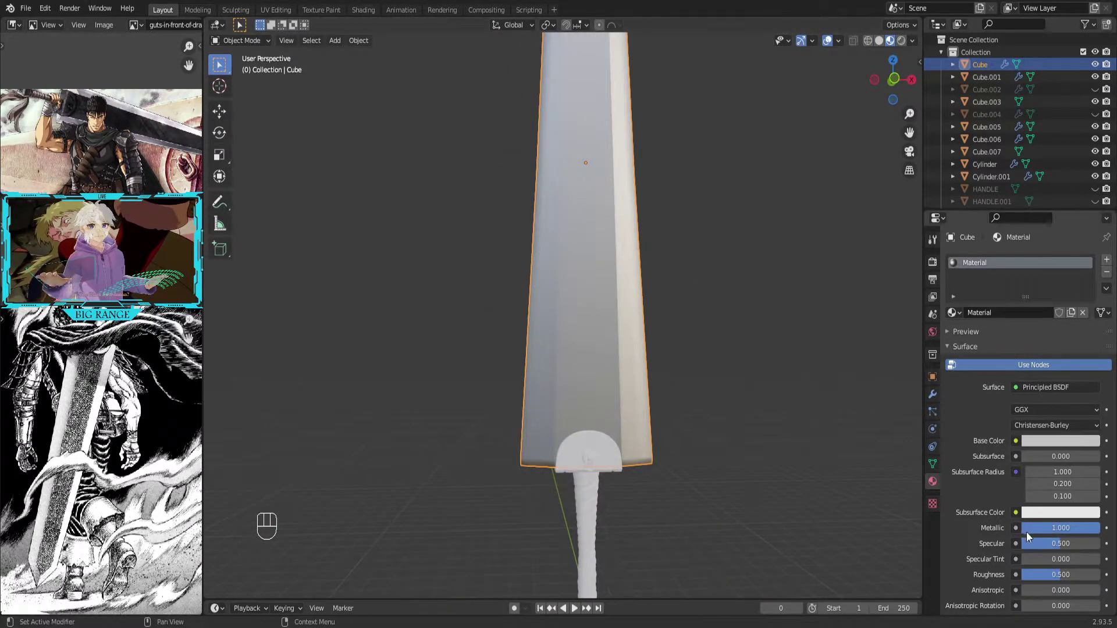
{"action": "left_click_drag", "start_coordinate": [1057, 526], "coordinate": [1048, 529]}
{"action": "left_click_drag", "start_coordinate": [857, 507], "coordinate": [861, 505]}
{"action": "left_click", "coordinate": [810, 500]}
{"action": "left_click_drag", "start_coordinate": [731, 478], "coordinate": [712, 443]}
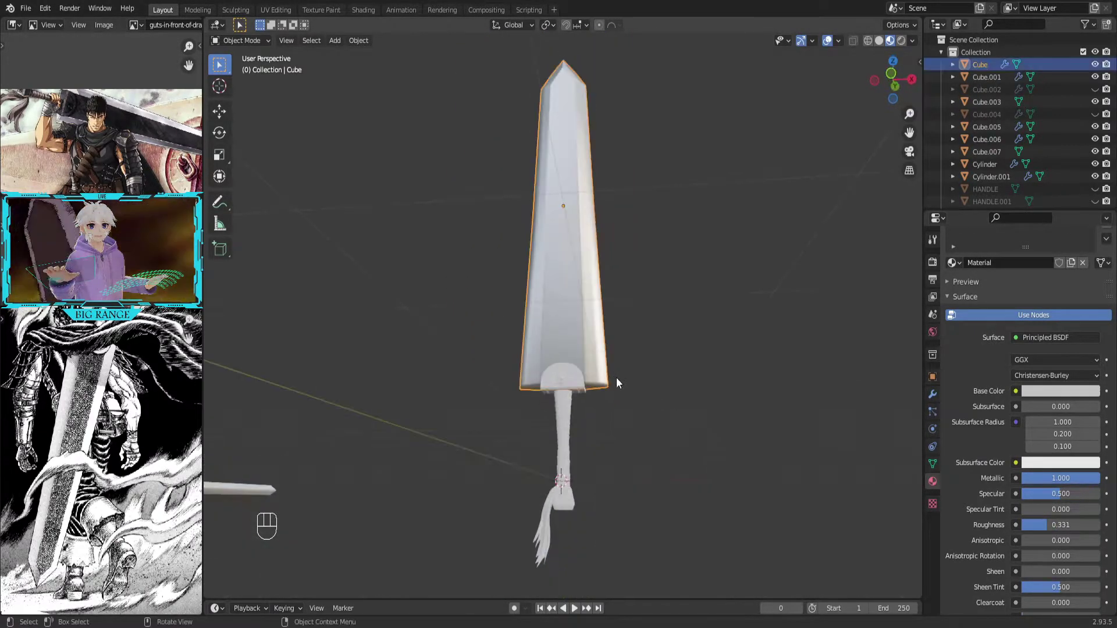
Add a second material, Material.001, and set its base colour near black
{"action": "left_click", "coordinate": [982, 336]}
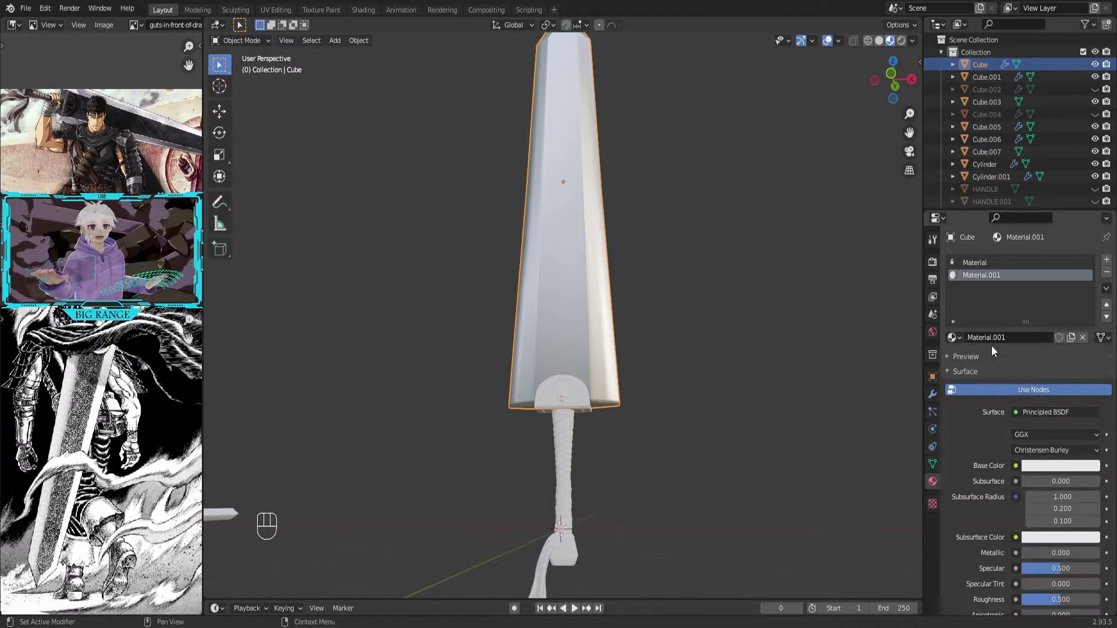
{"action": "left_click", "coordinate": [1046, 474]}
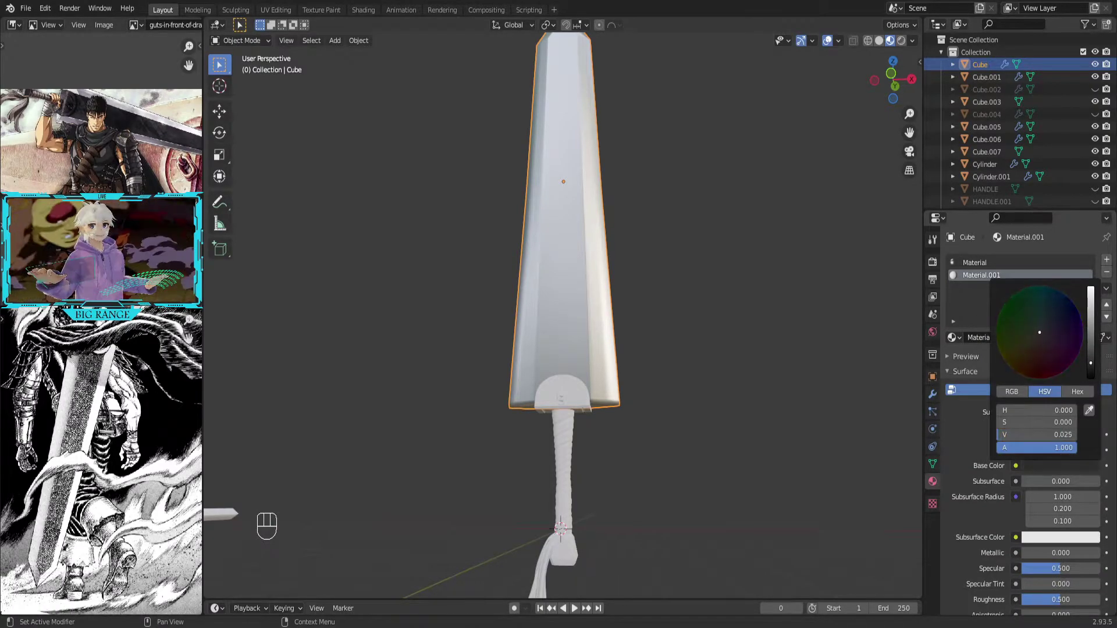